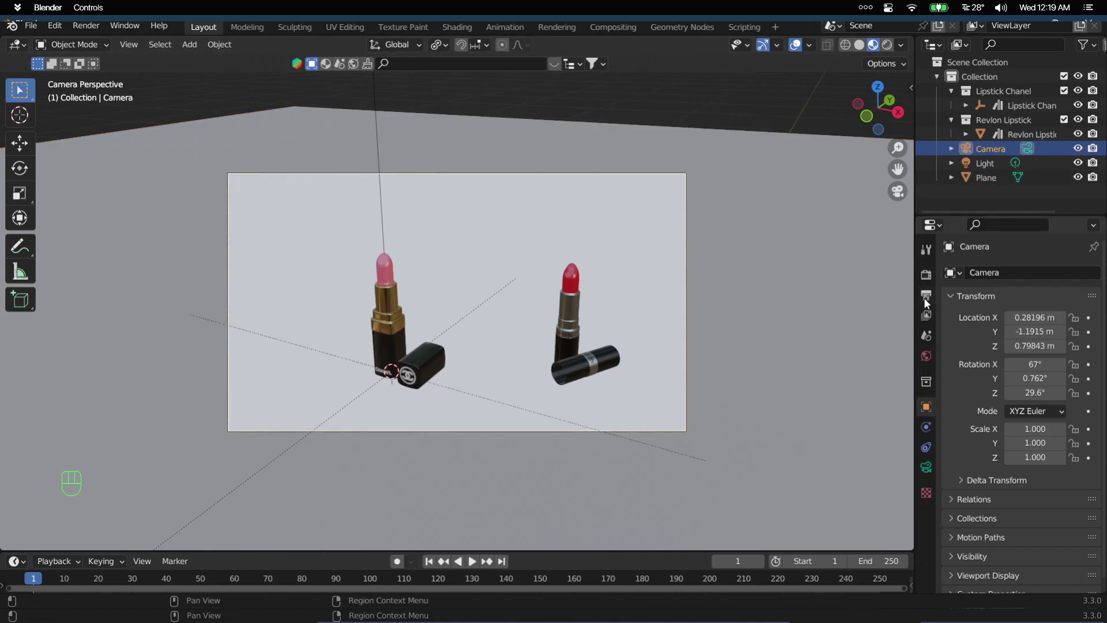
- Set the render resolution to a portrait 2160 × 2944 px in Output Properties
click(927, 301)
drag(1080, 268, 580, 327)
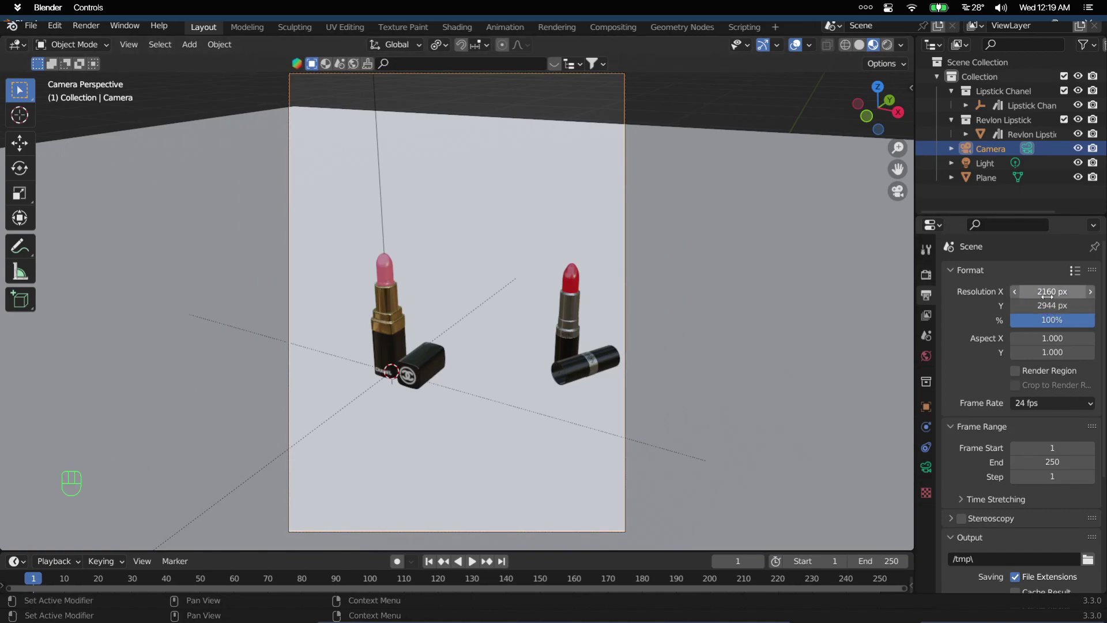
scroll(up, 3)
- Slide the Revlon lipstick along X and Y so it sits closer to the Chanel lipstick
click(598, 355)
key(g)
key(x)
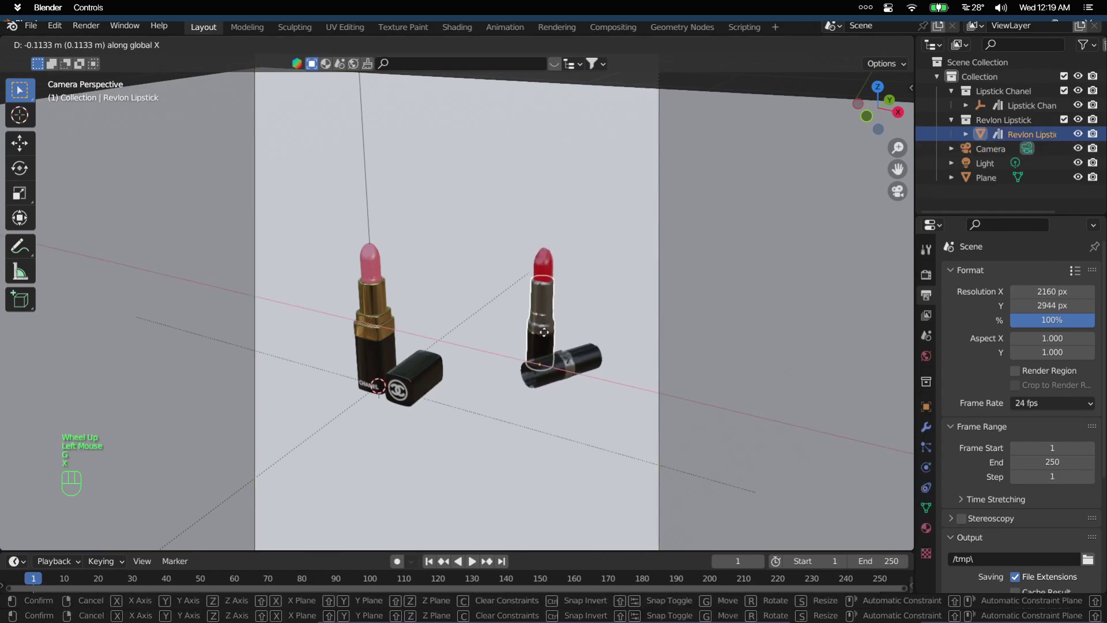
key(g)
click(605, 311)
key(y)
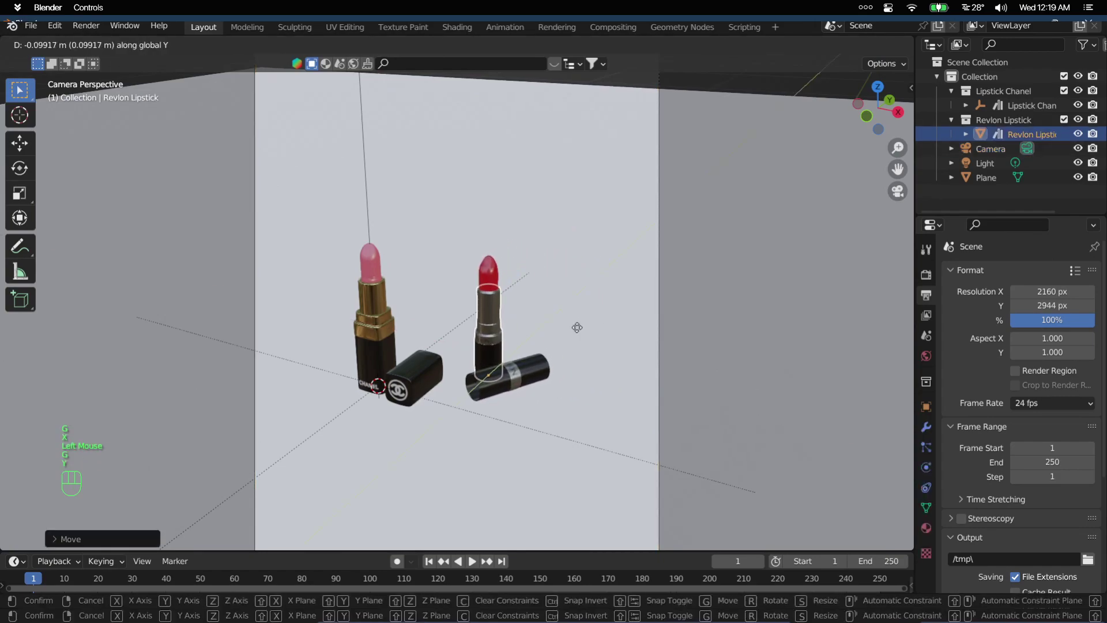
drag(581, 330, 597, 305)
scroll(down, 3)
drag(583, 312, 601, 311)
click(564, 112)
- With Lock Camera to View enabled, pan and zoom so both lipsticks sit larger and centred in frame
key(n)
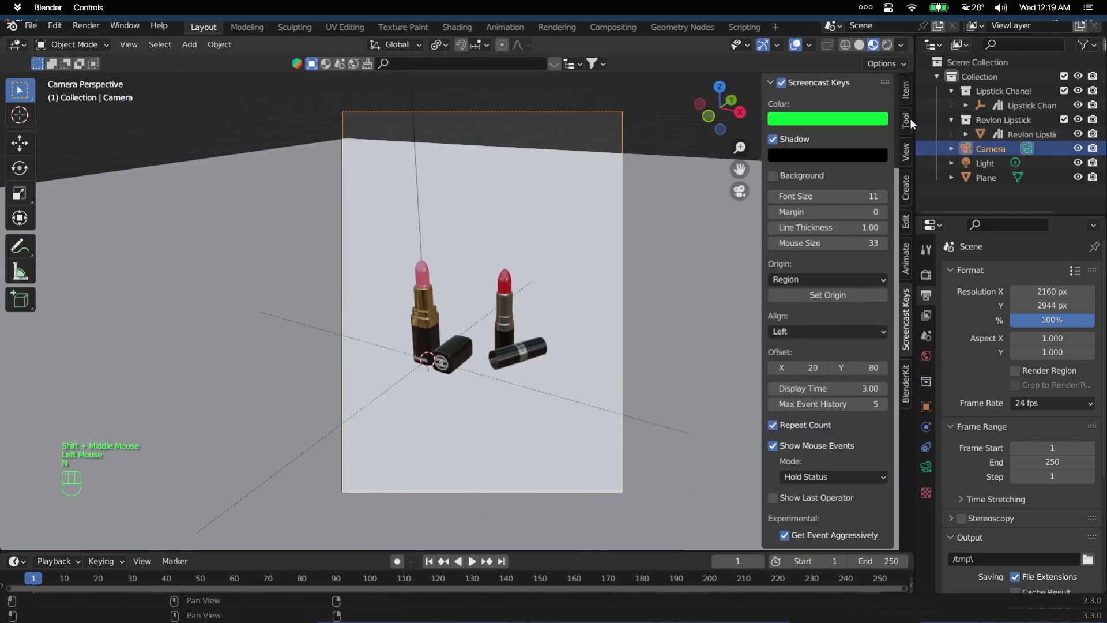
click(913, 155)
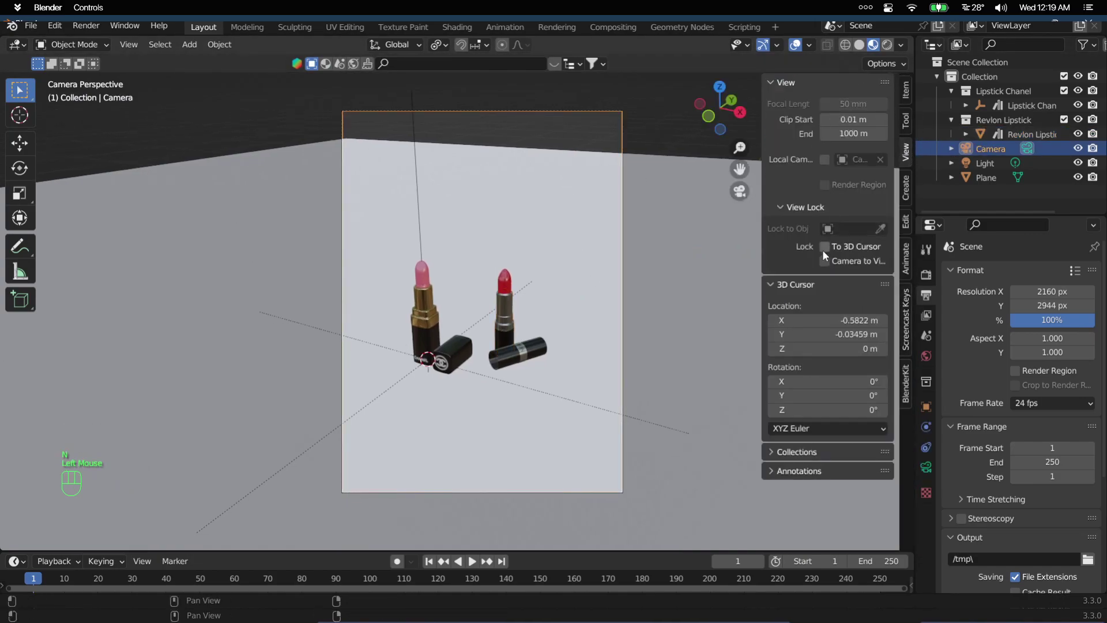
click(827, 262)
middle_click(626, 171)
middle_click(604, 283)
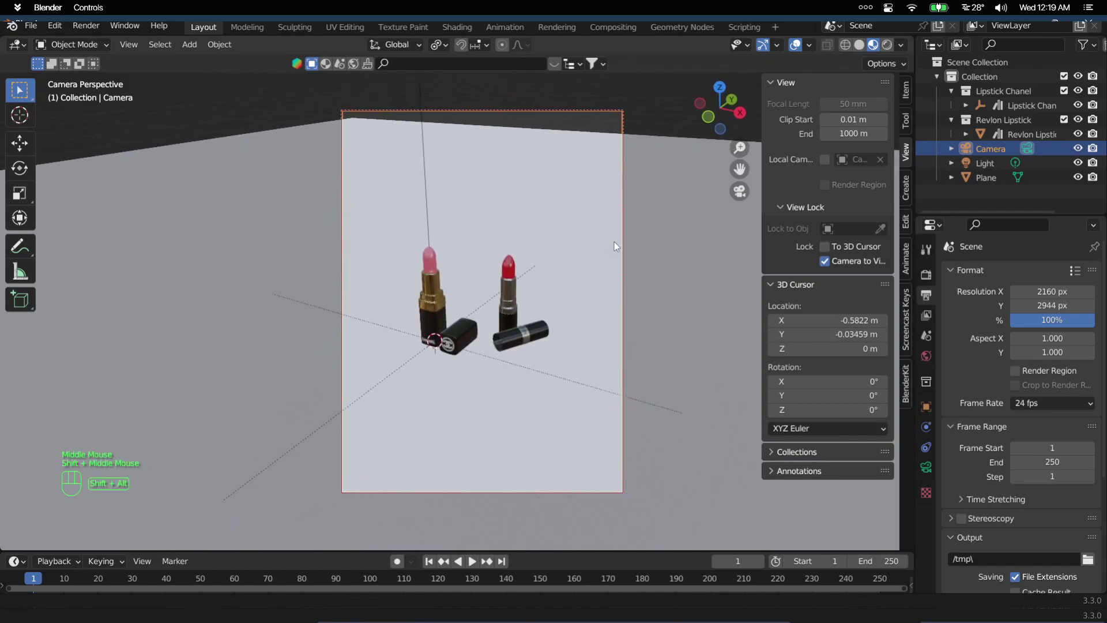
click(743, 170)
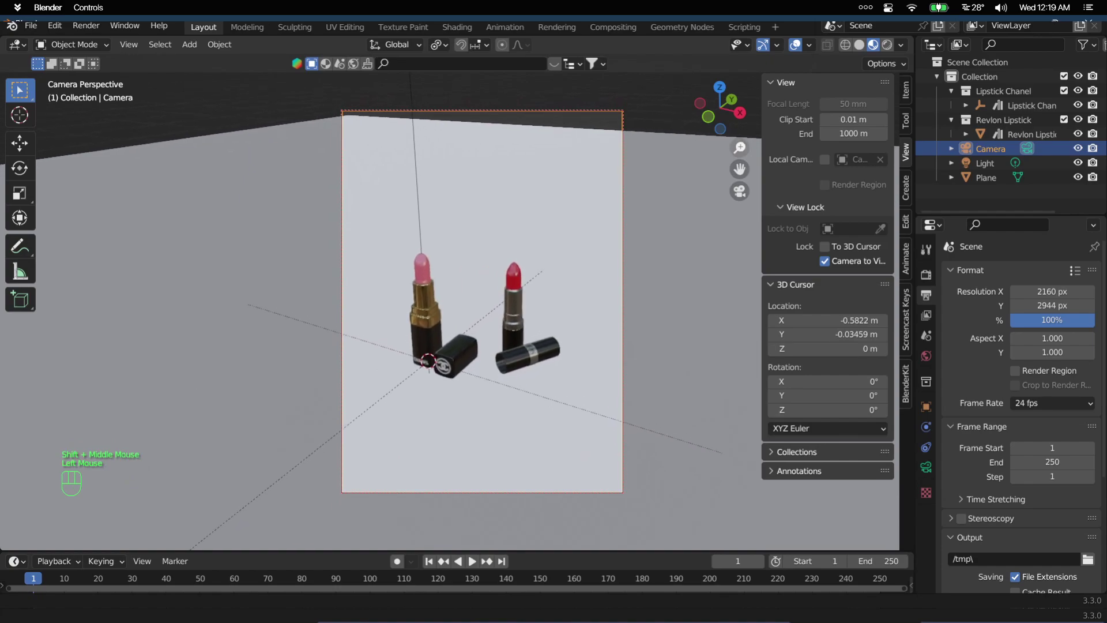
middle_click(648, 248)
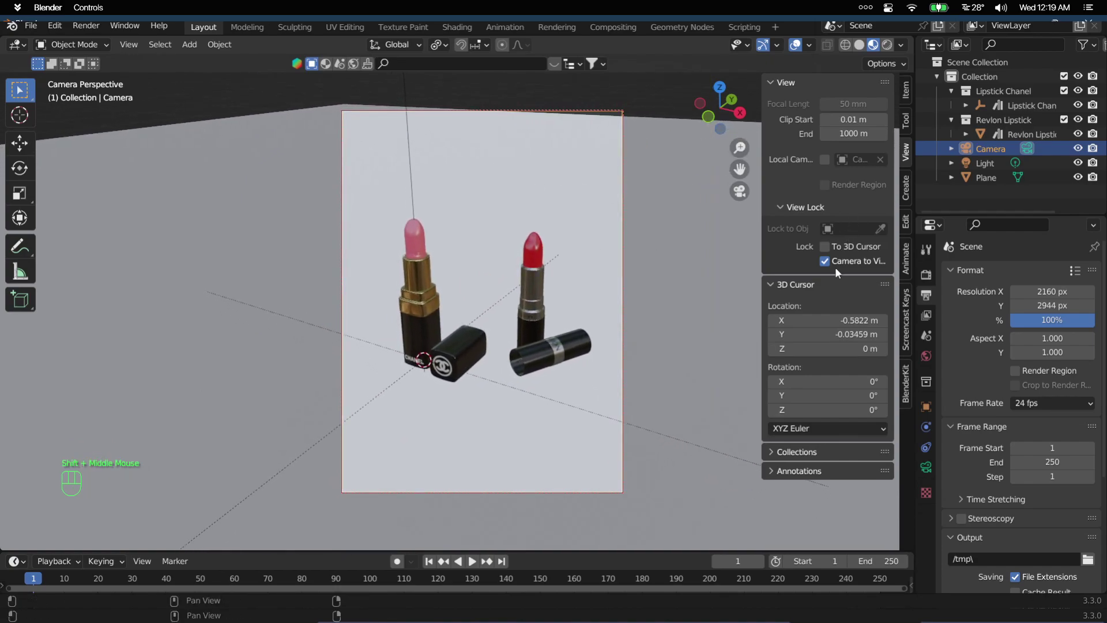
click(827, 263)
key(n)
scroll(up, 3)
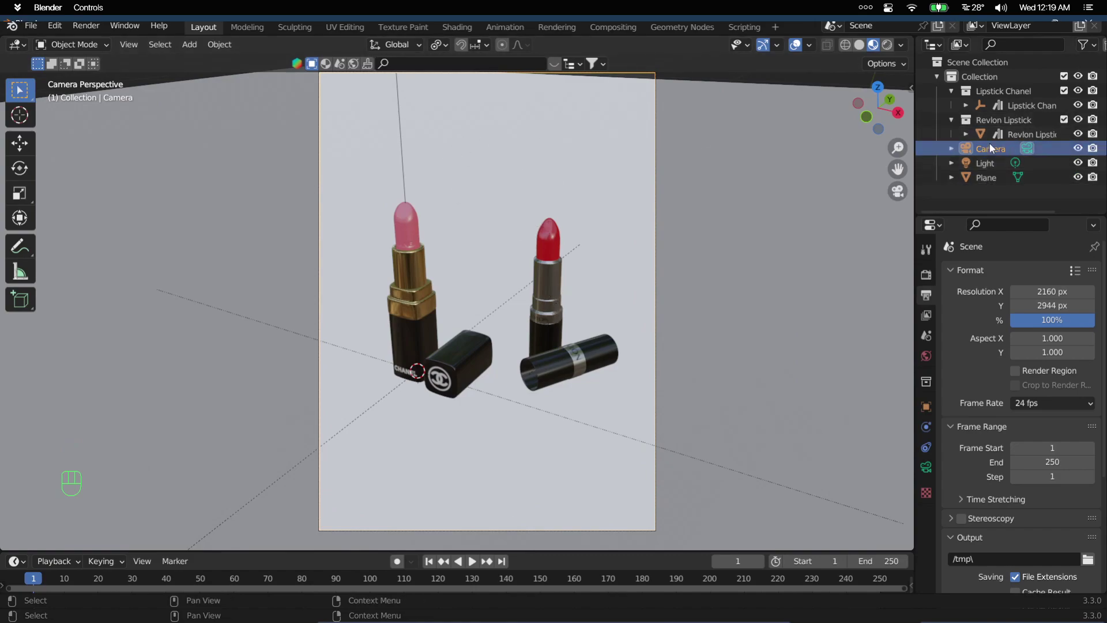
- Duplicate the Chanel lipstick with its cap and place the copy on the floor behind the others
click(1004, 133)
click(1012, 106)
right_click(1013, 106)
click(1012, 99)
drag(1012, 99, 927, 215)
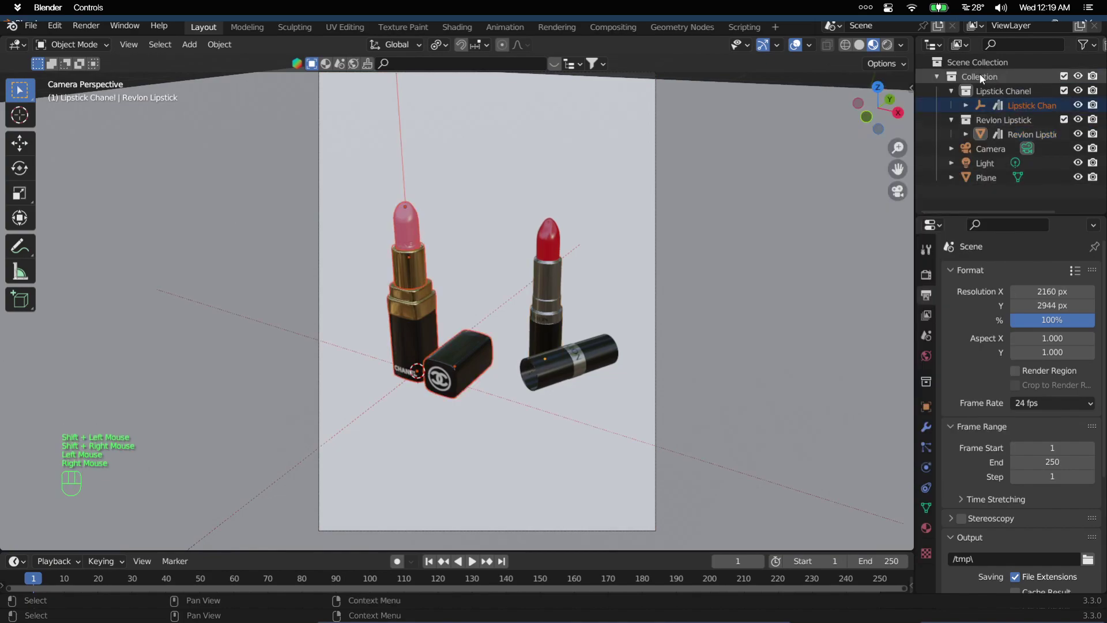
scroll(up, 3)
drag(490, 279, 511, 297)
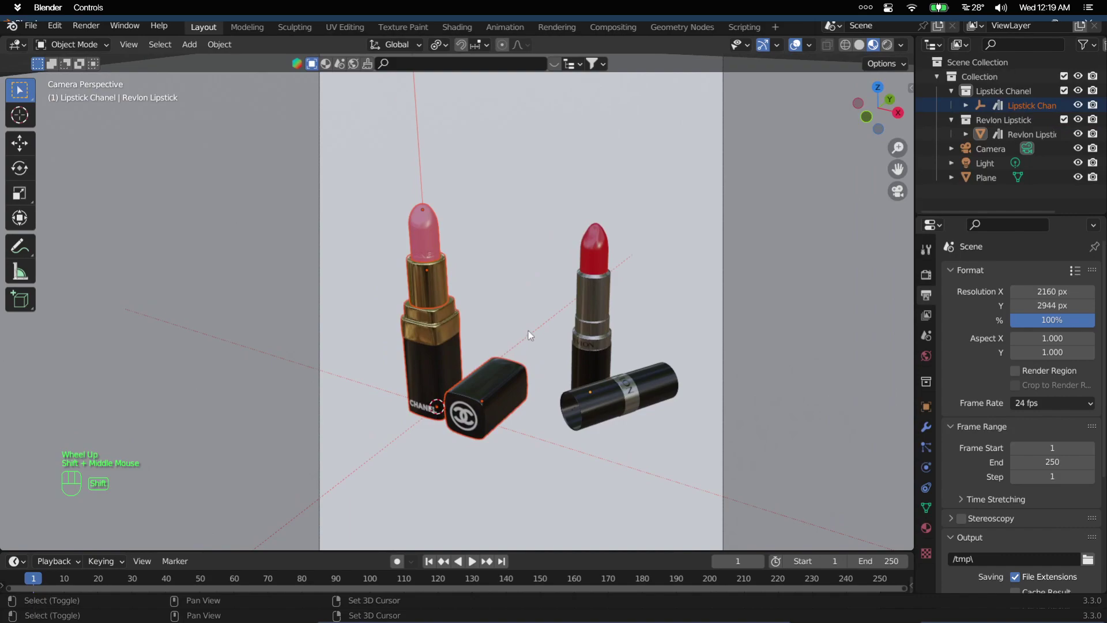
key(shift+d)
key(shift+z)
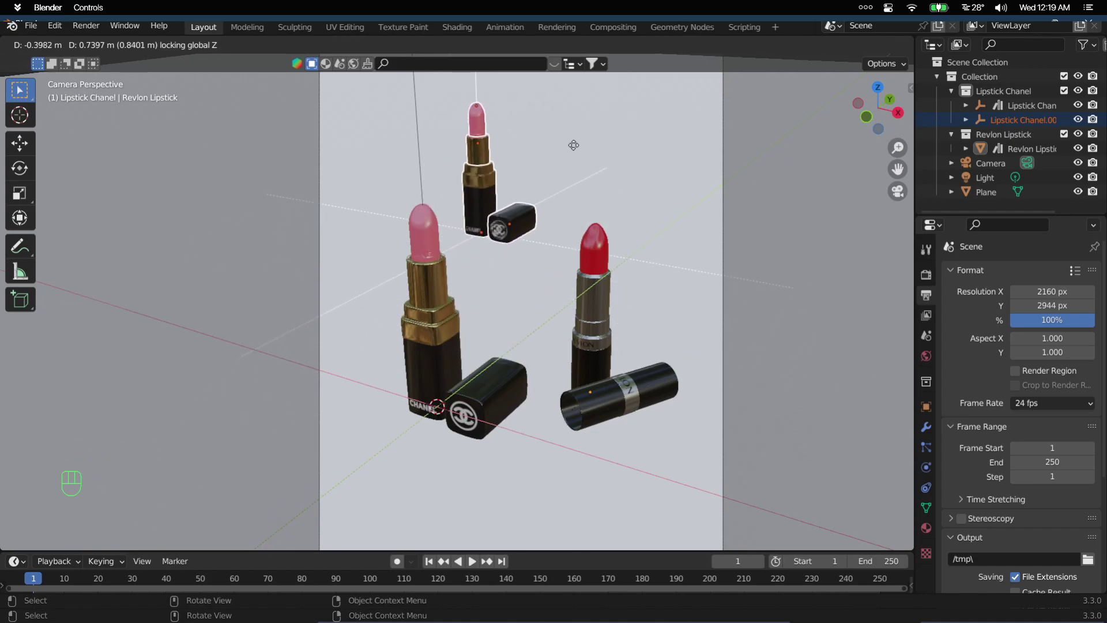
click(591, 129)
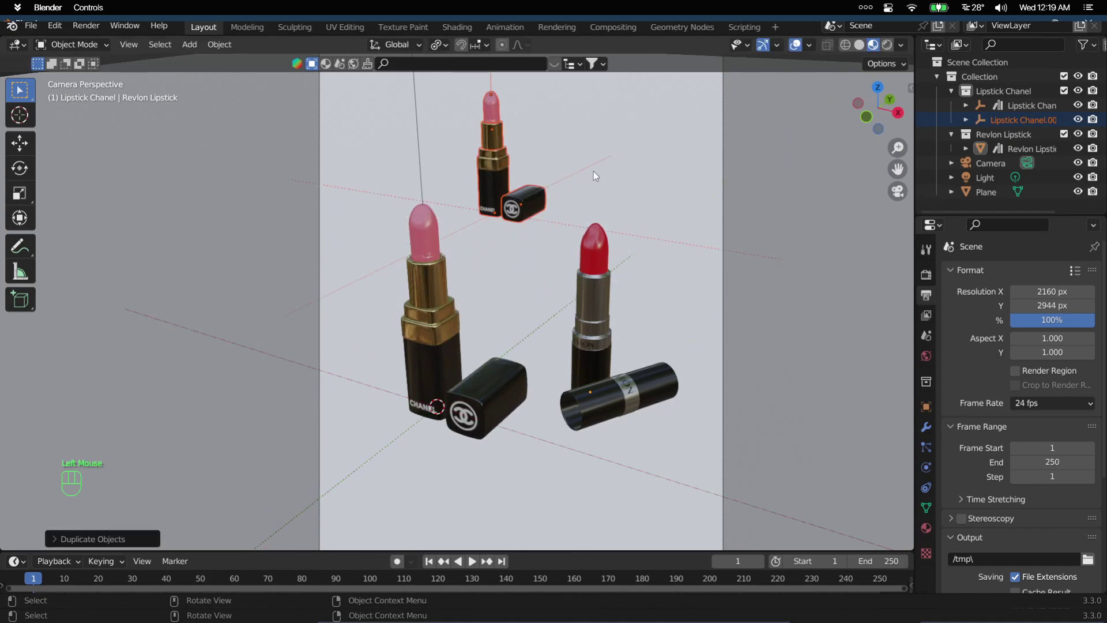
click(508, 188)
- Tip the Chanel copy over by -80° about X and adjust its height along Z
key(r)
key(y)
key(x)
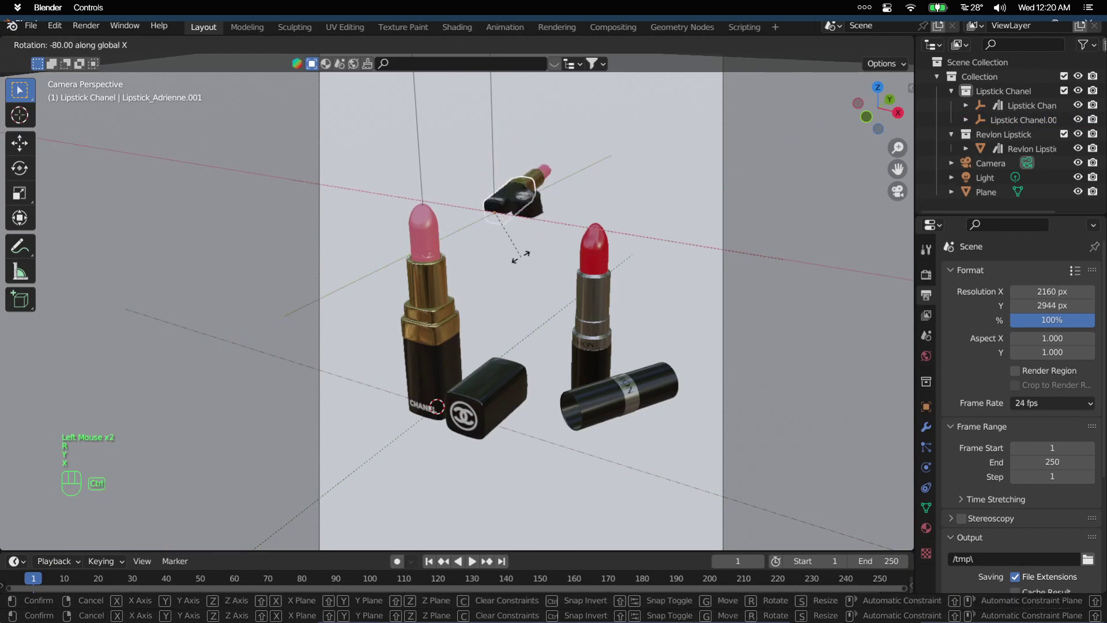
drag(514, 253, 530, 222)
scroll(up, 3)
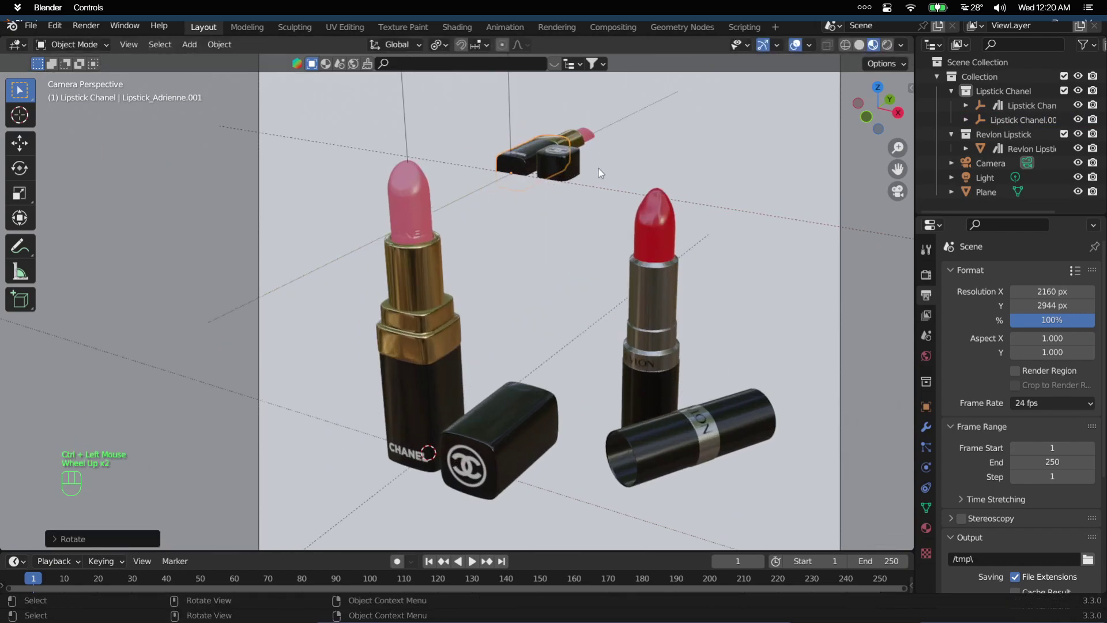
key(g)
key(z)
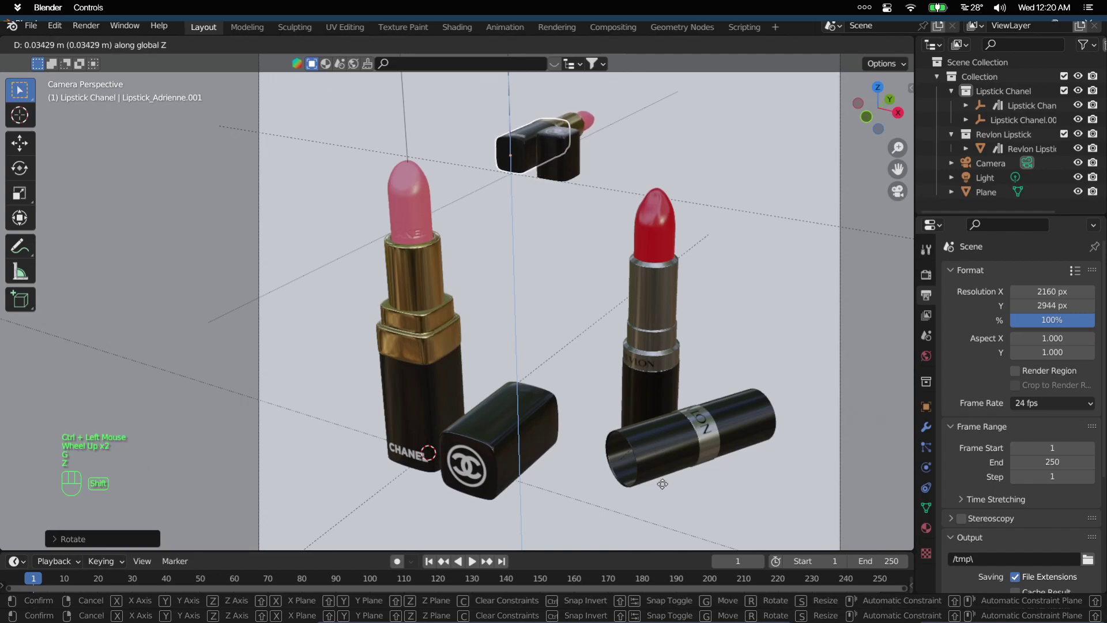
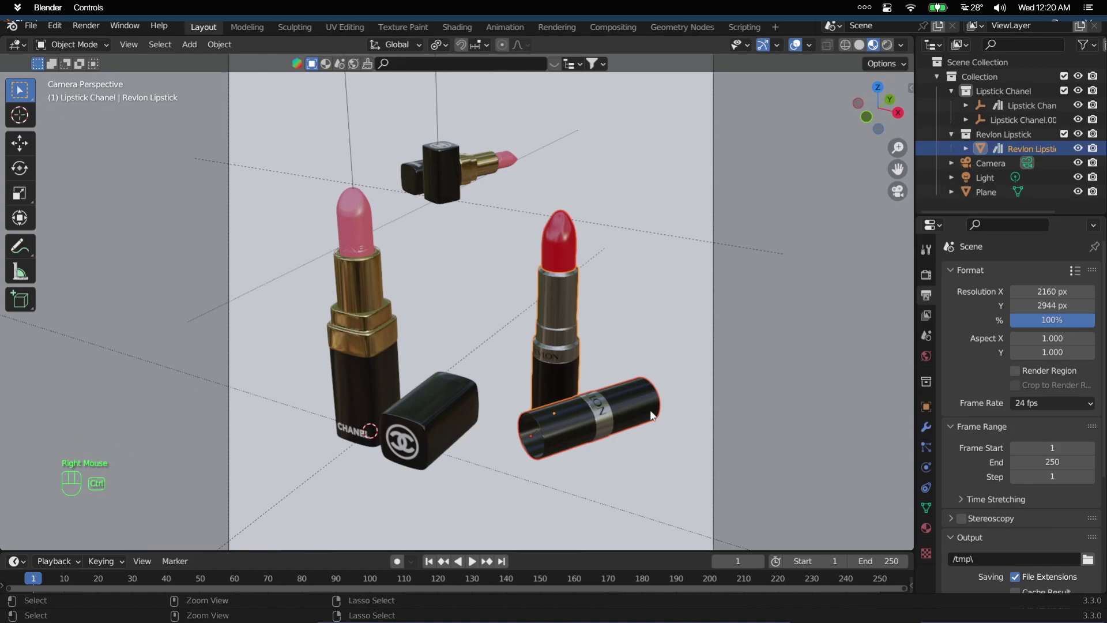
- Duplicate the Revlon lipstick and place the copy level on the floor in the background
drag(630, 392, 674, 438)
drag(660, 430, 637, 417)
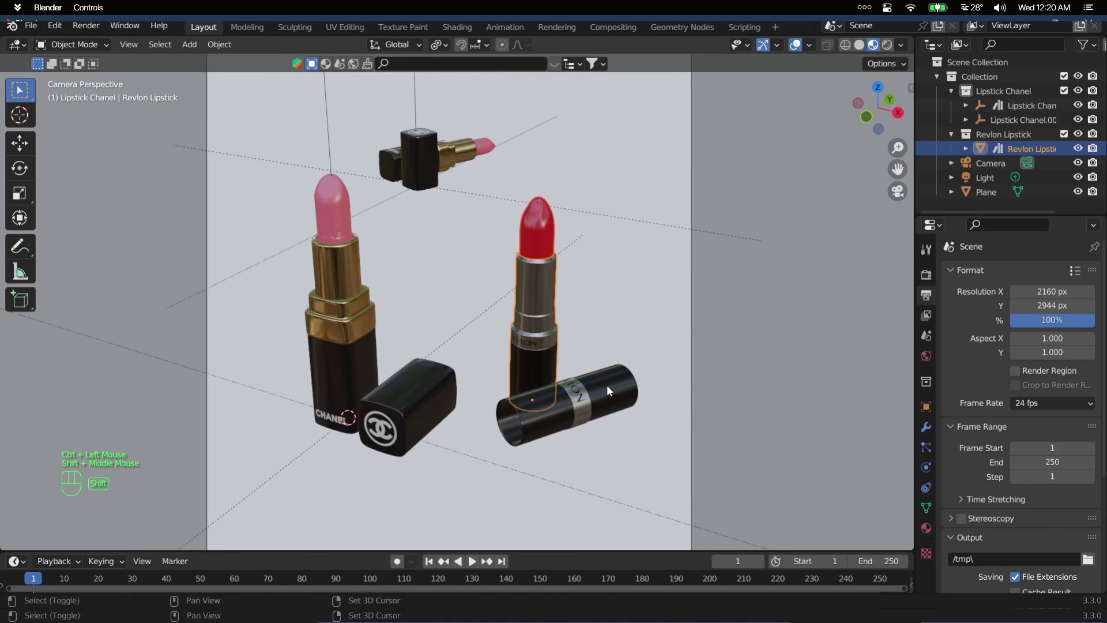
key(shift+d)
key(shift+z)
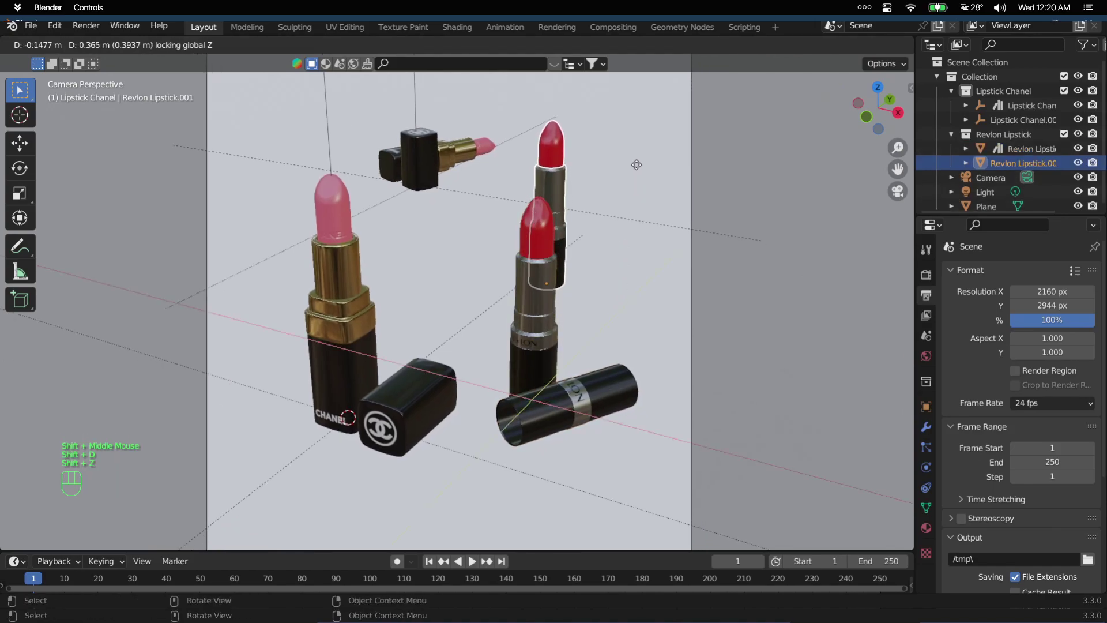
click(639, 165)
- Tilt the Revlon copy 110° about Y and turn it about Z
key(r)
key(x)
right_click(619, 278)
click(565, 188)
key(r)
key(y)
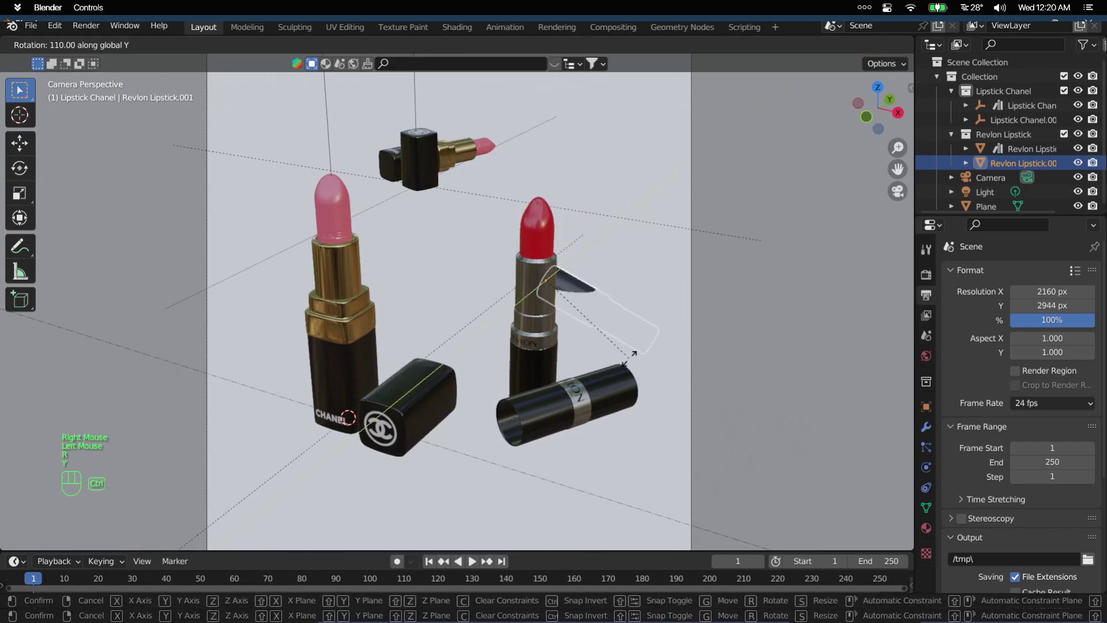
click(645, 328)
key(r)
key(z)
click(534, 180)
- Shift the Revlon copy along the floor so it lies beside the background Chanel copy
key(g)
key(shift+z)
key(shift+z)
right_click(565, 207)
key(g)
key(shift+z)
click(552, 115)
key(g)
key(z)
click(600, 486)
scroll(down, 3)
scroll(up, 3)
middle_click(595, 296)
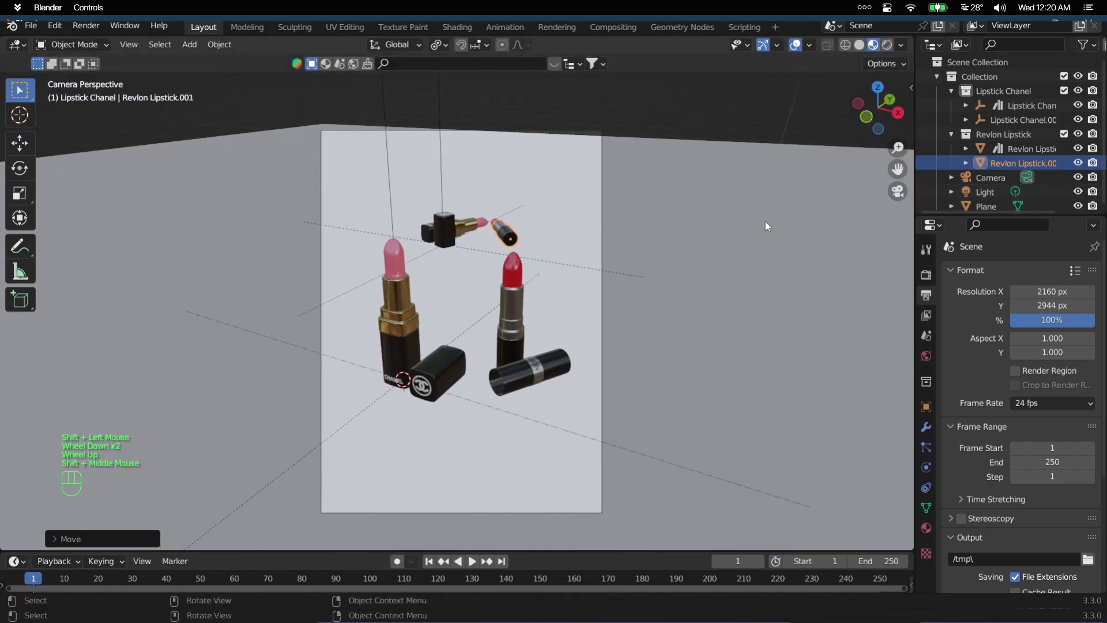
- Slide the background Chanel copy along the floor toward the centre of the frame
scroll(up, 3)
drag(492, 215, 507, 248)
click(433, 242)
key(g)
key(shift+z)
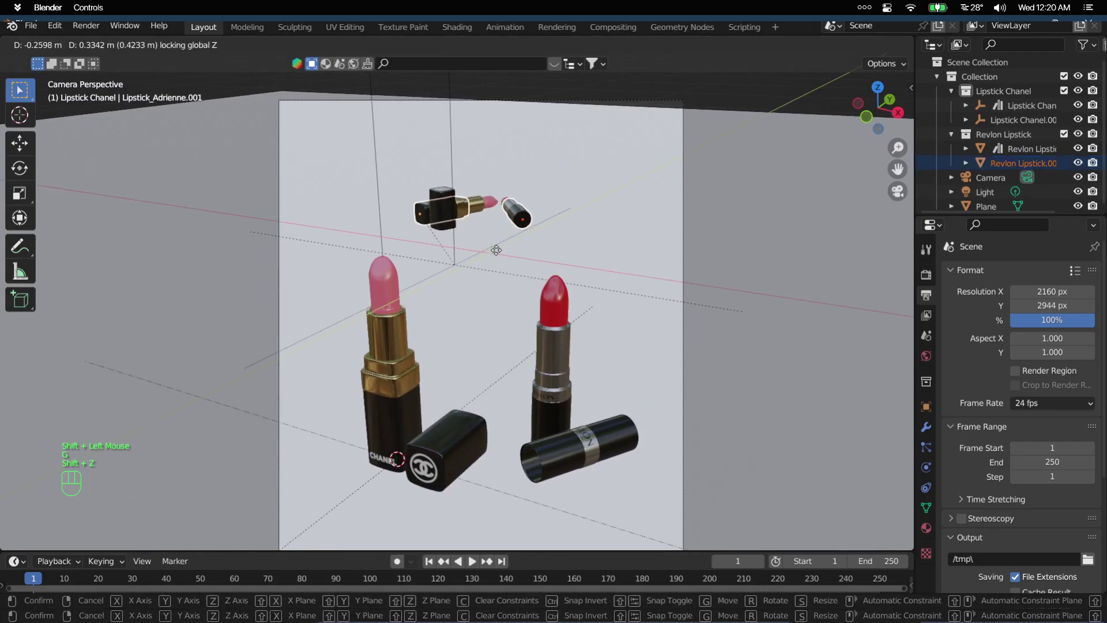
drag(515, 317, 523, 237)
scroll(down, 3)
drag(570, 345, 571, 309)
- Select the camera and fly it through the scene for a tighter 100 mm shot
click(559, 172)
scroll(up, 3)
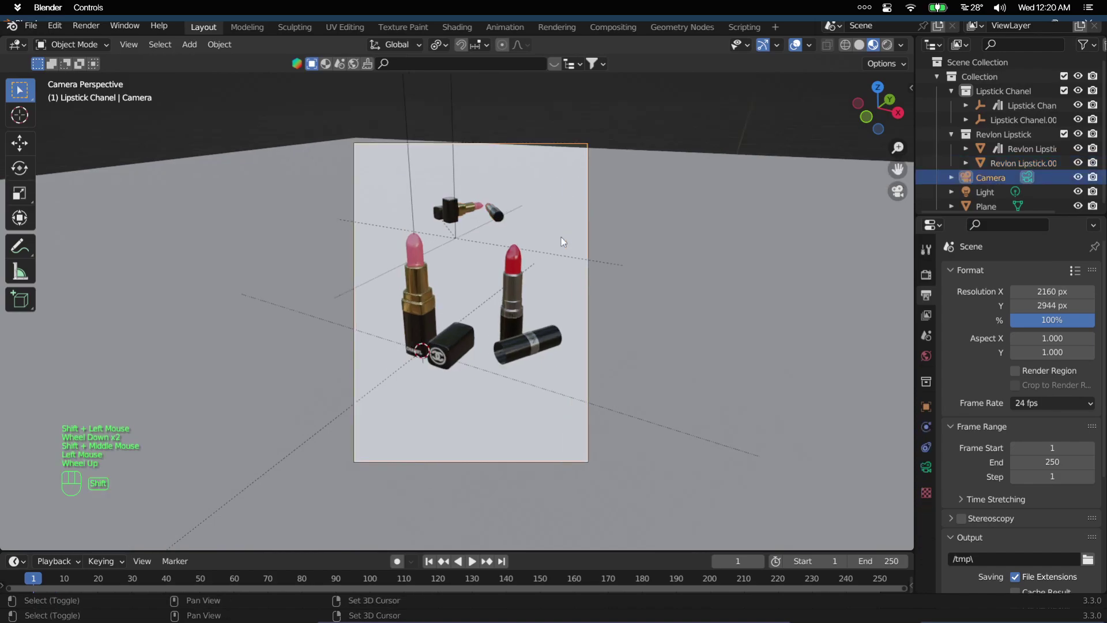
key(shift+f)
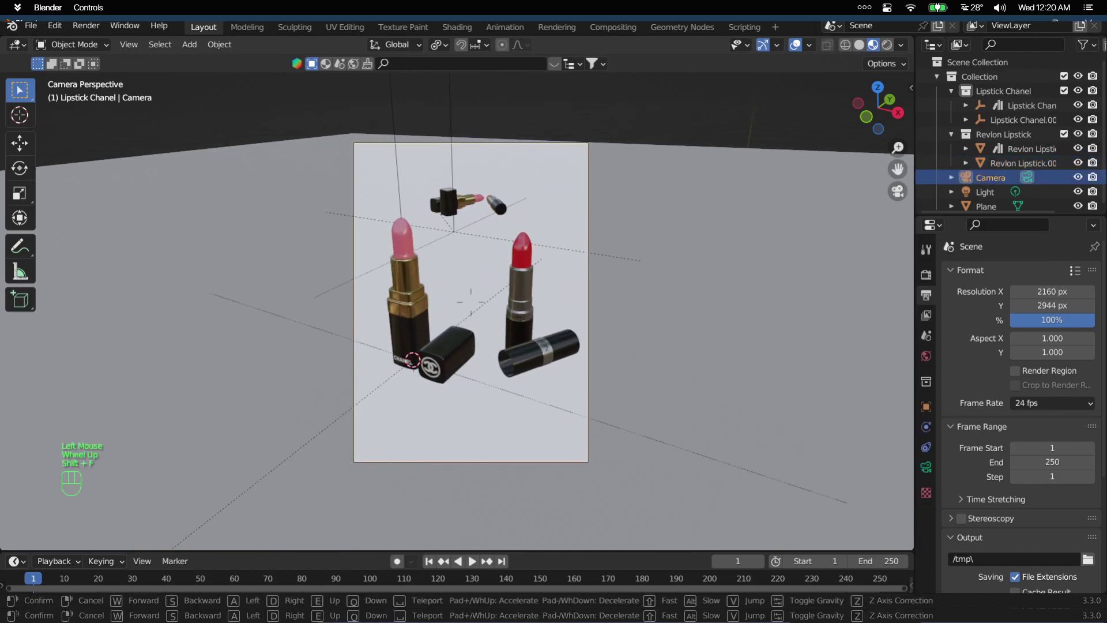
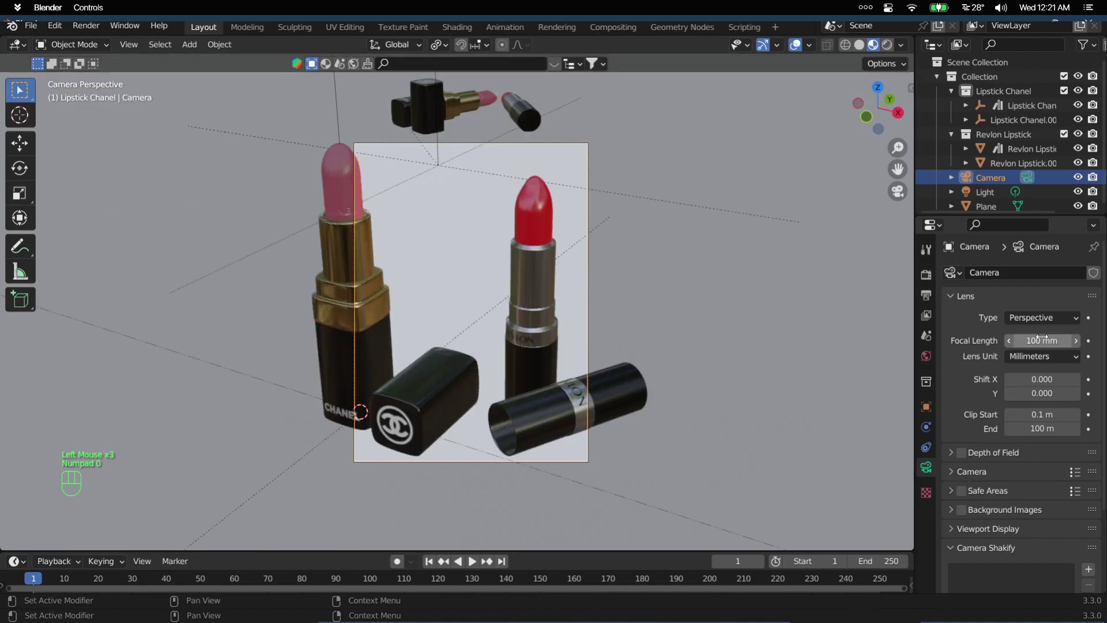
- Pan through the locked camera until all lipsticks fit the frame, previewing in Rendered shading
key(n)
click(742, 170)
scroll(down, 3)
middle_click(743, 170)
scroll(down, 3)
middle_click(594, 262)
middle_click(594, 241)
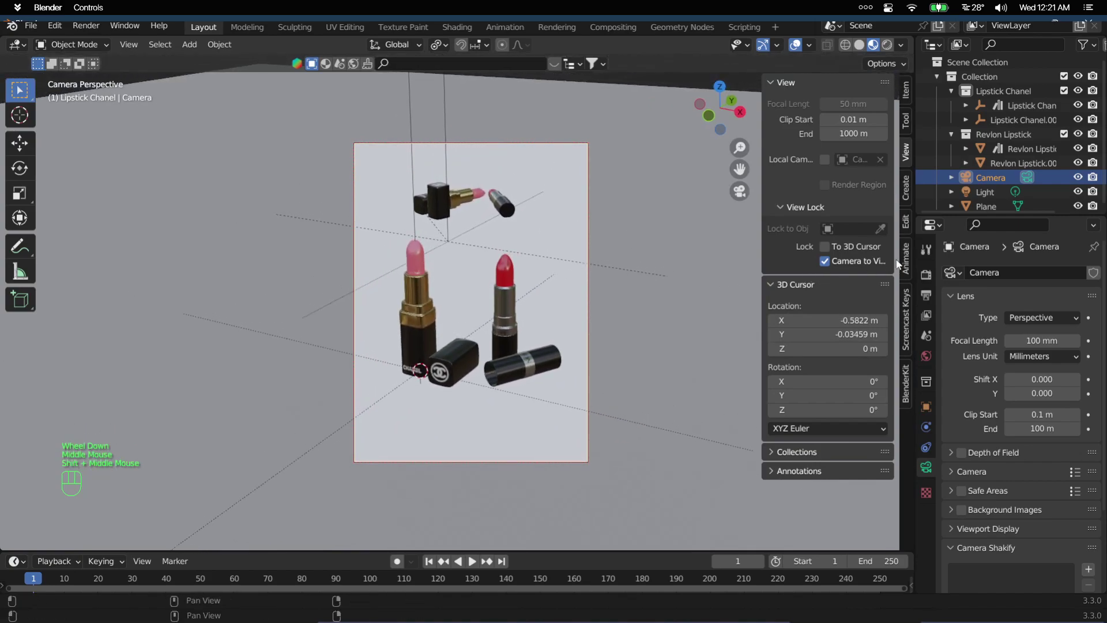
click(742, 170)
key(n)
- Enable Depth of Field in the camera's properties
scroll(up, 3)
click(964, 453)
click(988, 458)
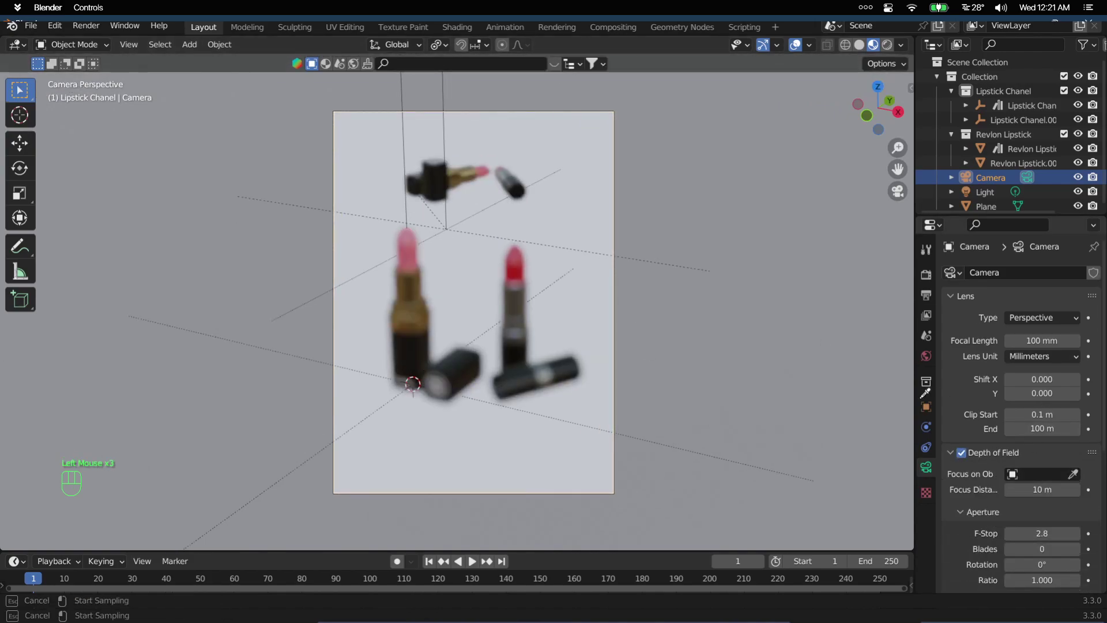
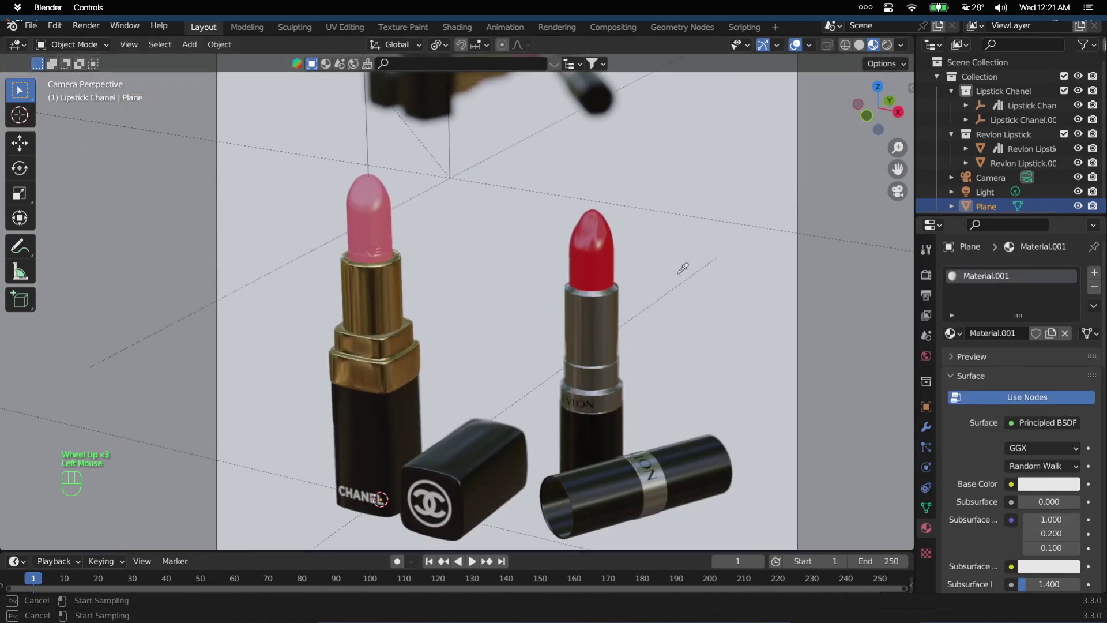
- Darken the backdrop plane's Base Color to a deep red, Value around 0.4
scroll(down, 3)
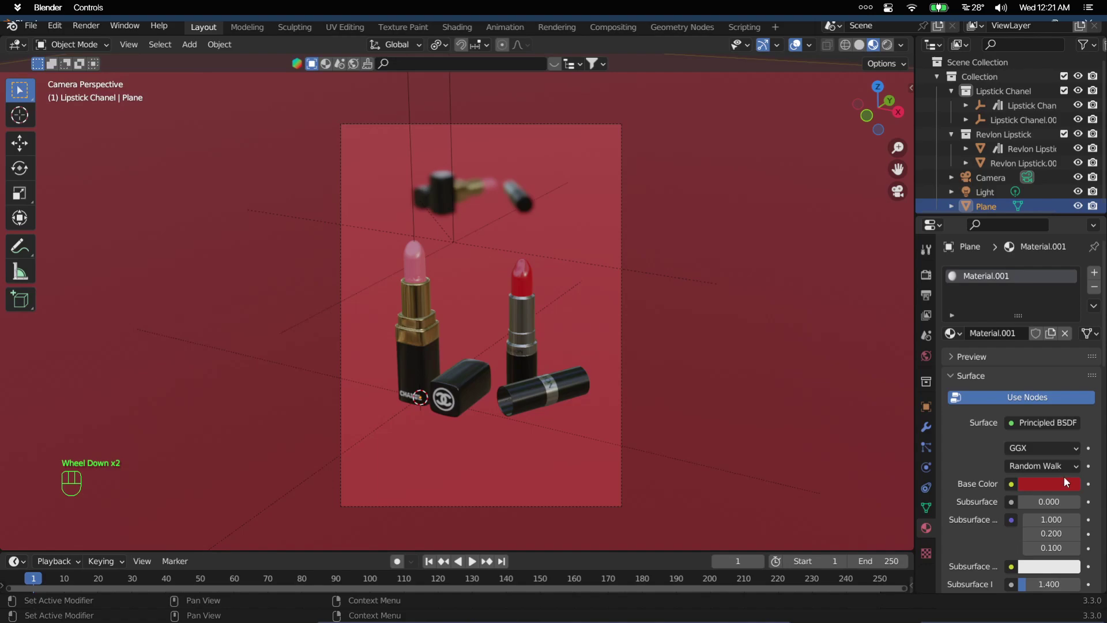
click(1069, 492)
click(1067, 487)
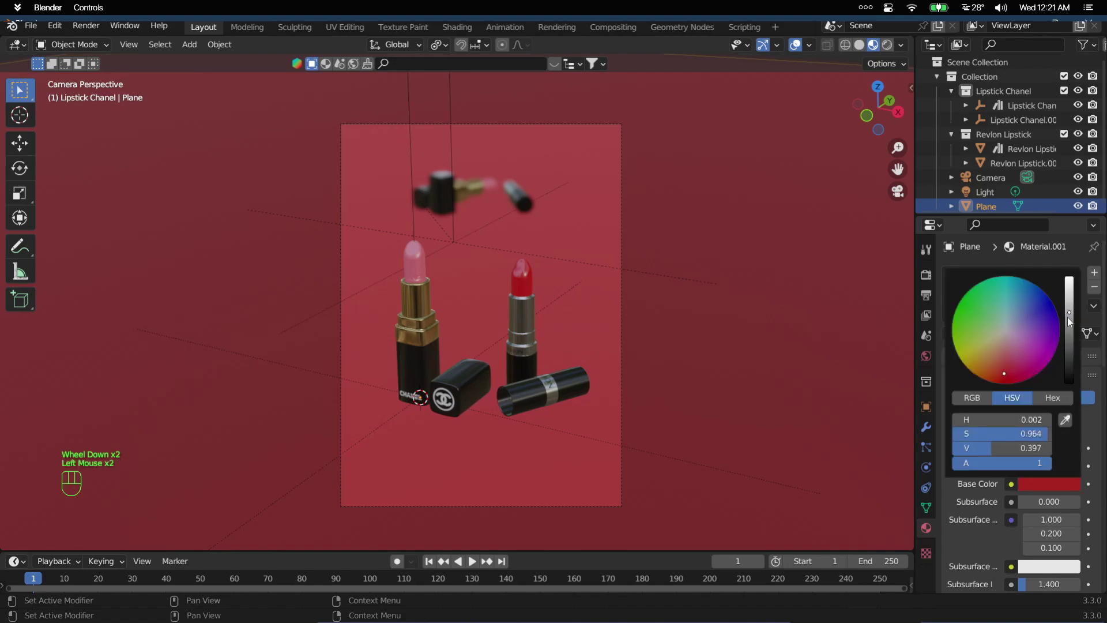
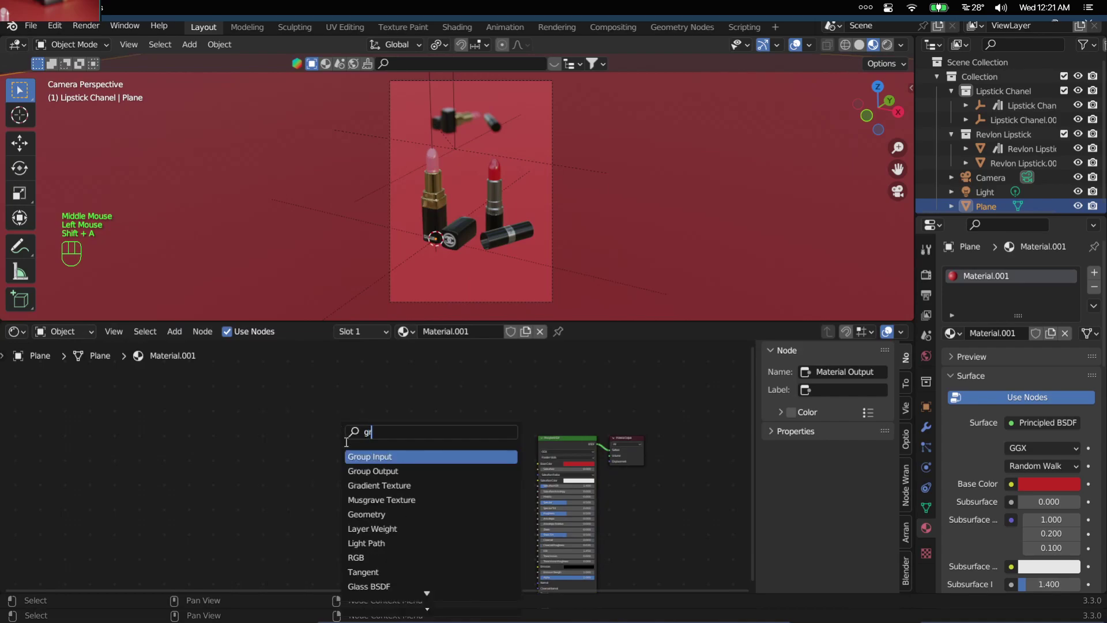
- Add a ColorRamp node and feed the Gradient Texture's Color into its Fac input
scroll(up, 3)
middle_click(444, 476)
key(shift+a)
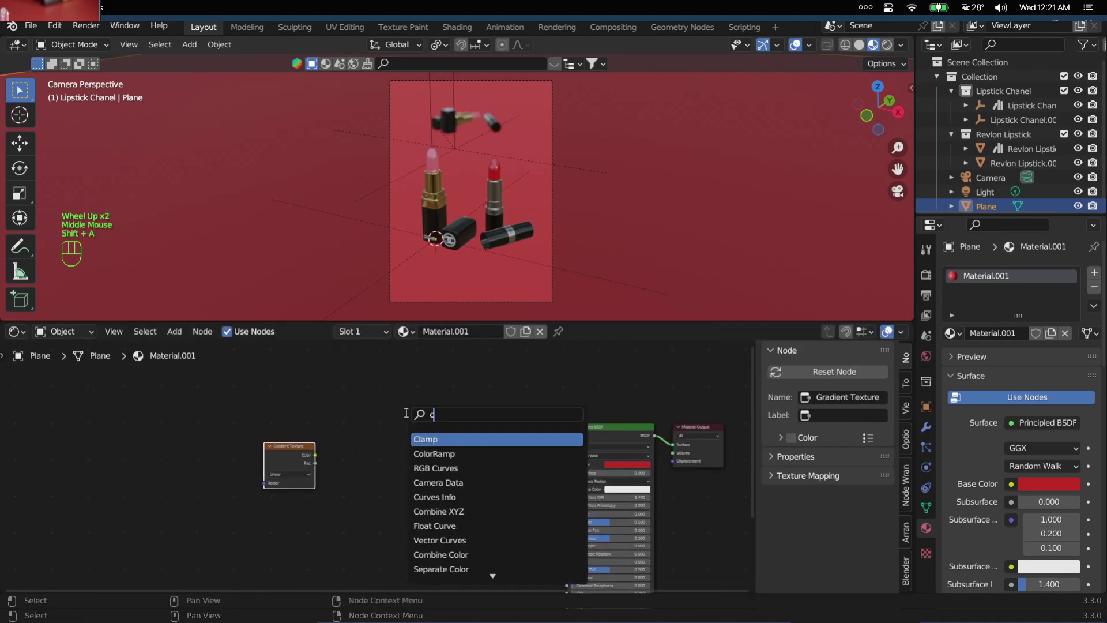
scroll(up, 3)
drag(294, 455, 368, 487)
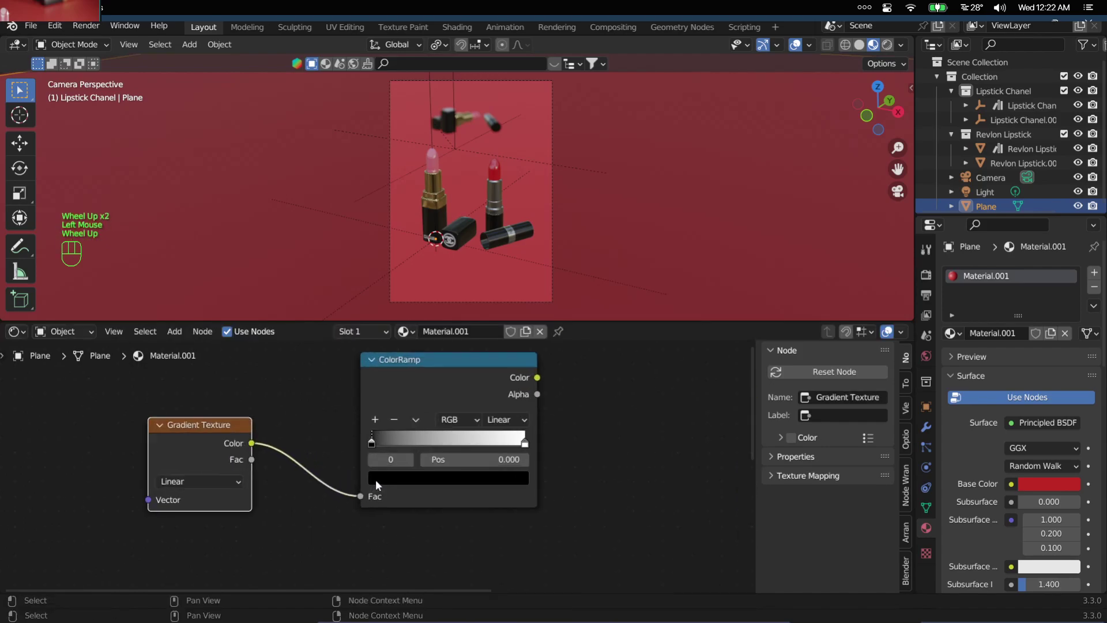
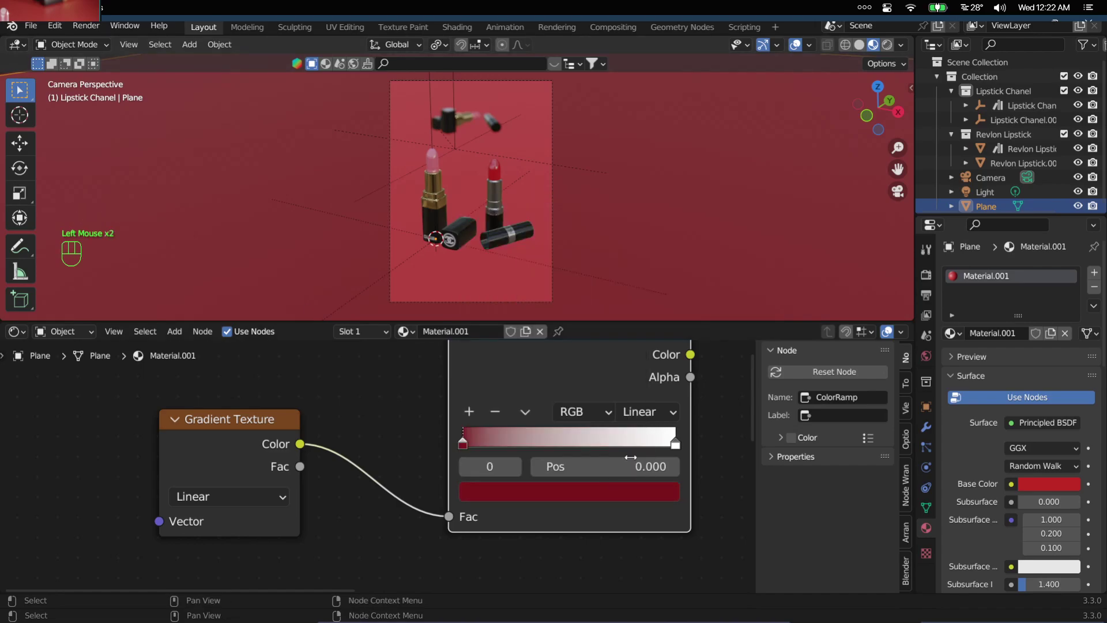
- Set the ramp's bright stop to red and its dark stop to deep red
middle_click(676, 445)
click(570, 452)
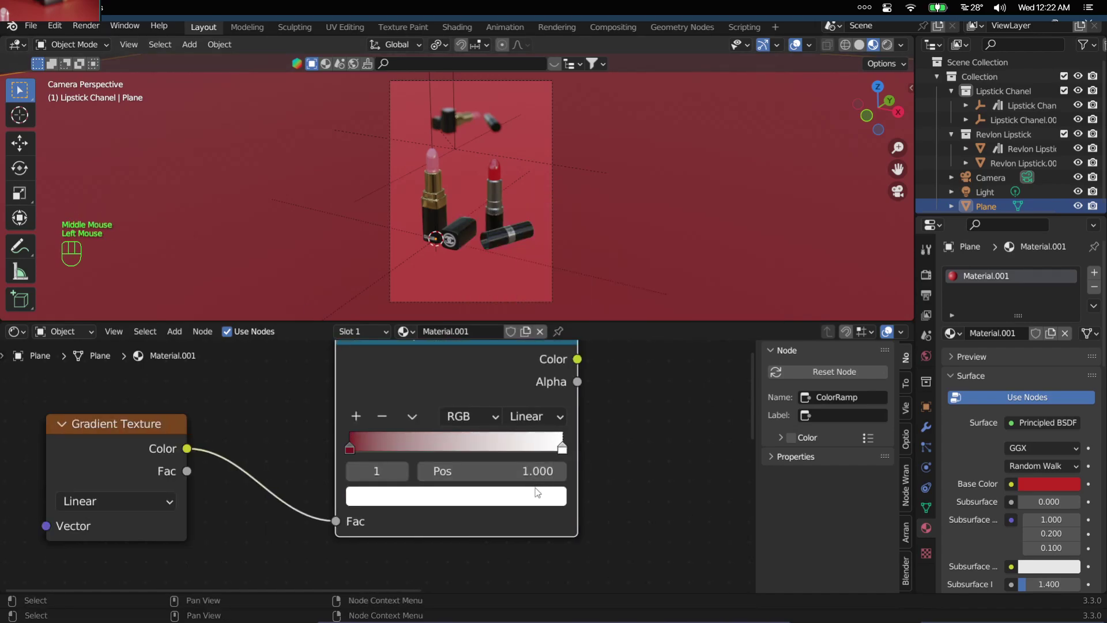
click(538, 498)
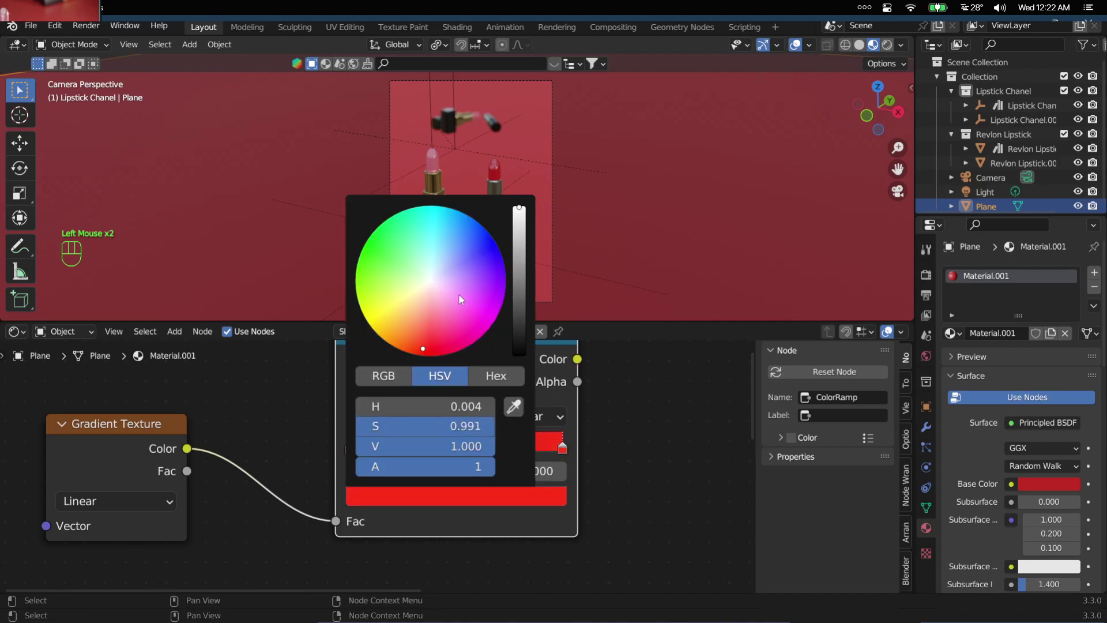
scroll(down, 3)
scroll(up, 3)
click(349, 453)
click(374, 497)
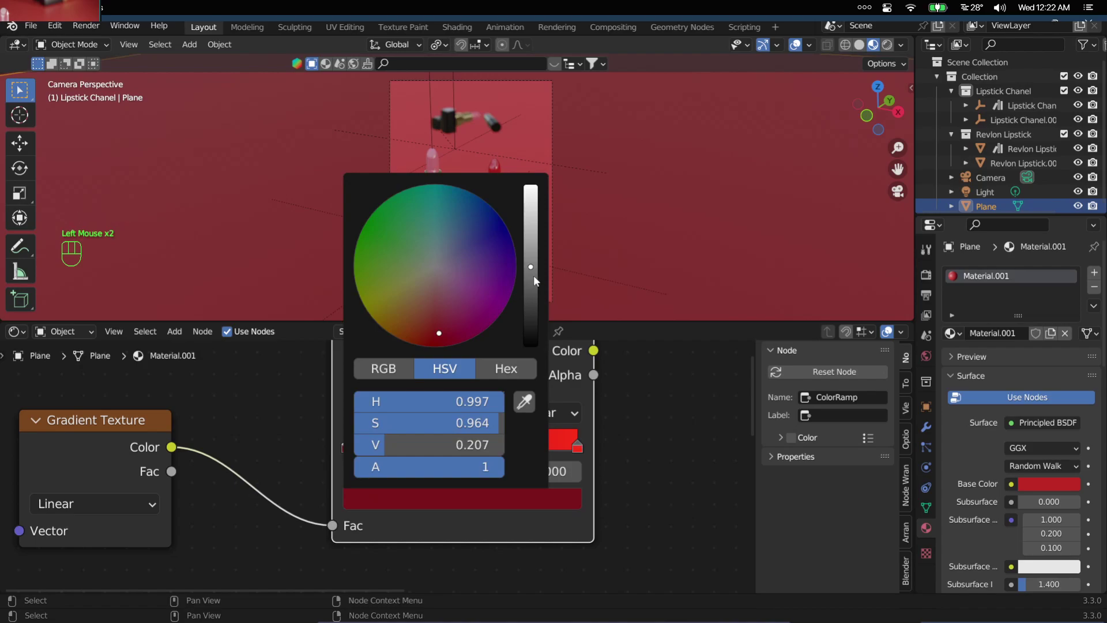
- Connect the ColorRamp's Color output to the Principled BSDF Base Color
scroll(down, 3)
drag(640, 395, 445, 422)
drag(439, 421, 631, 490)
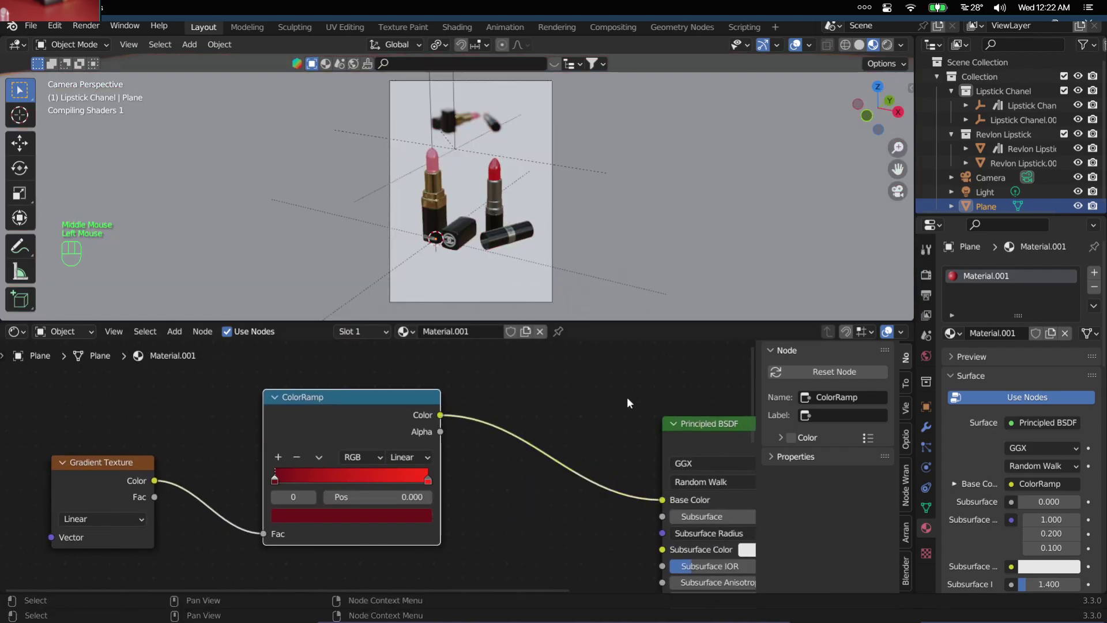
- Refine the ramp so it runs from near-black red to vivid red, shifting the bright stop
drag(628, 213, 647, 271)
scroll(down, 3)
middle_click(612, 224)
scroll(up, 3)
middle_click(643, 149)
scroll(down, 3)
drag(570, 183, 598, 184)
drag(582, 149, 557, 150)
scroll(up, 3)
drag(235, 490, 284, 506)
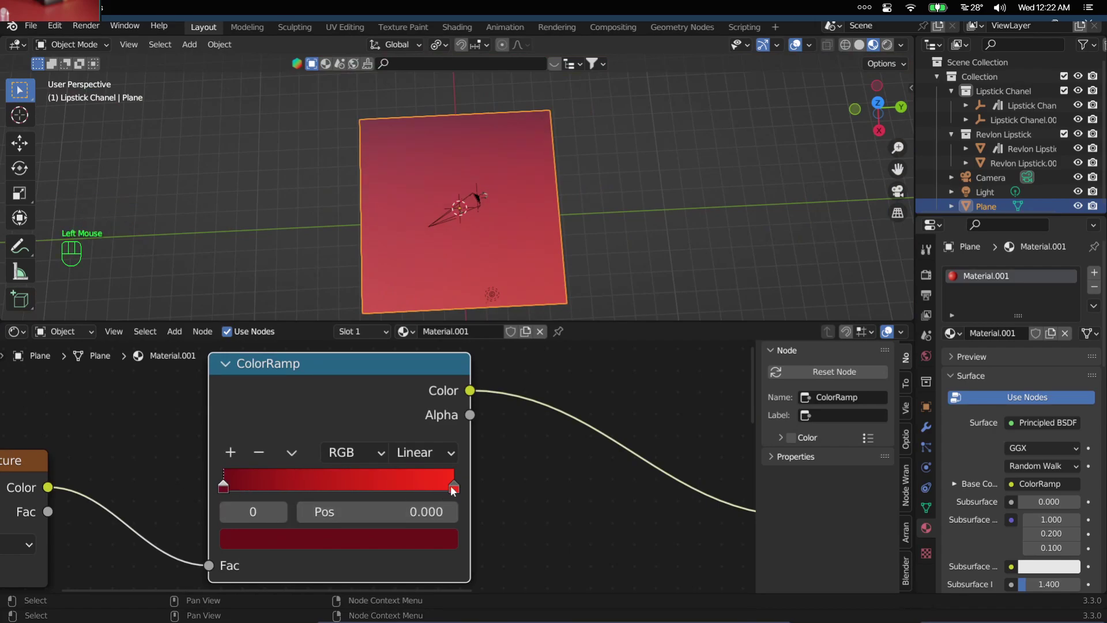
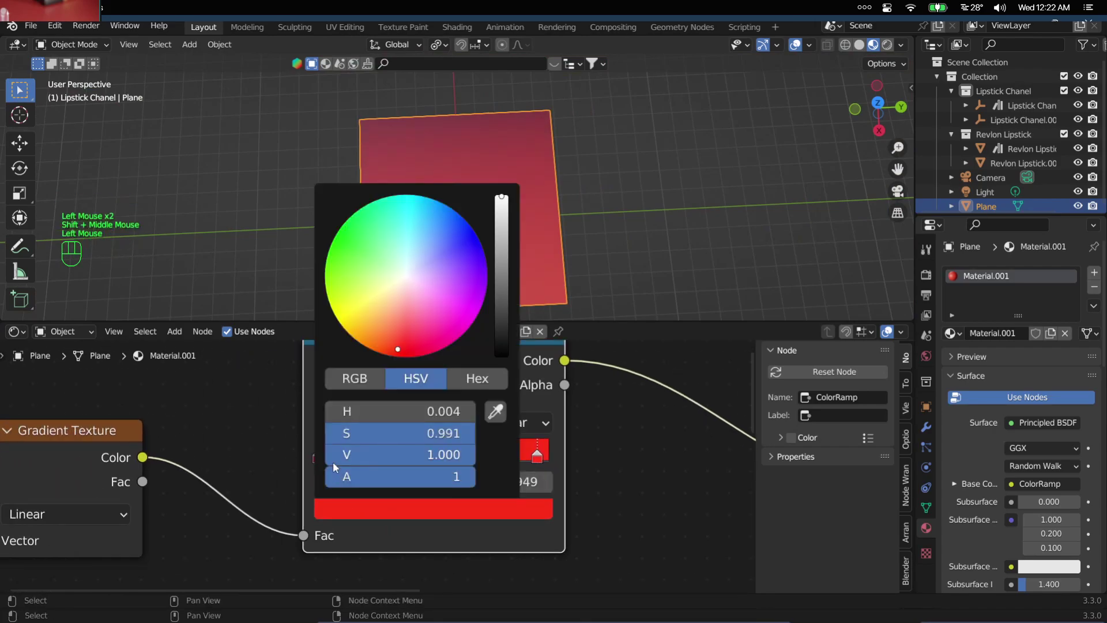
click(328, 465)
click(491, 510)
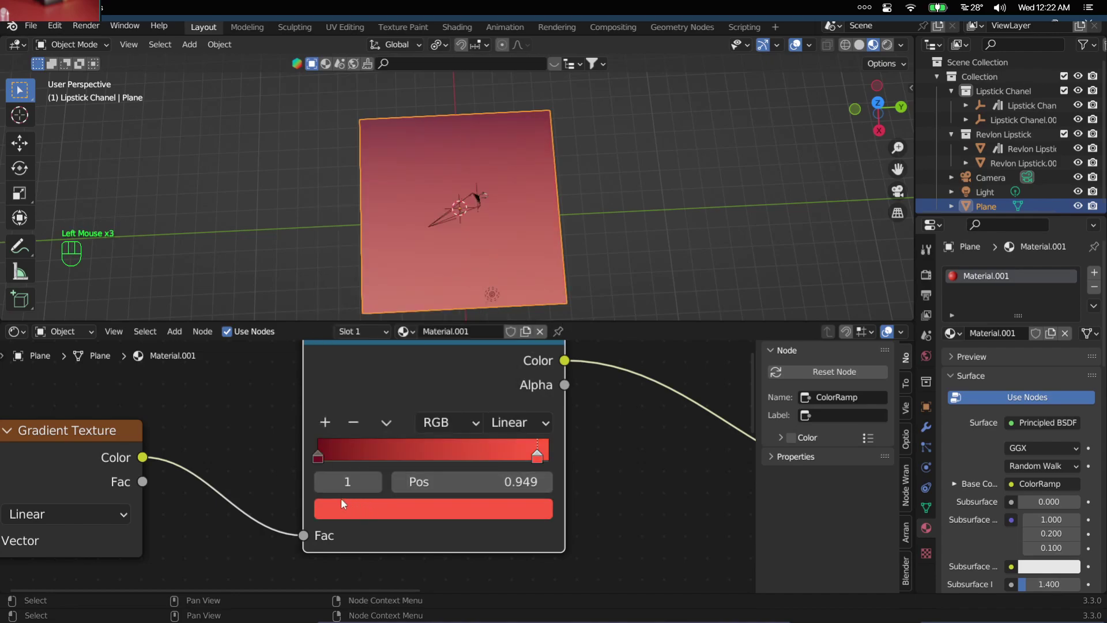
click(322, 454)
drag(343, 513, 352, 433)
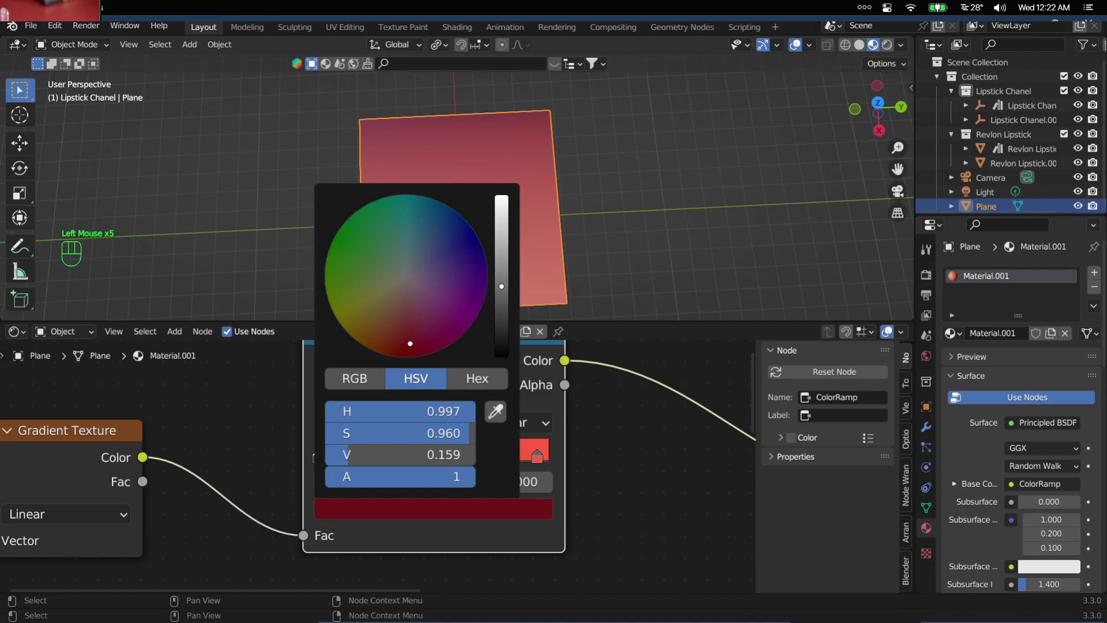
- Rotate the backdrop plane -90° about Z and move it so the gradient sits behind the lipsticks
scroll(down, 3)
scroll(down, 3)
key(r)
key(z)
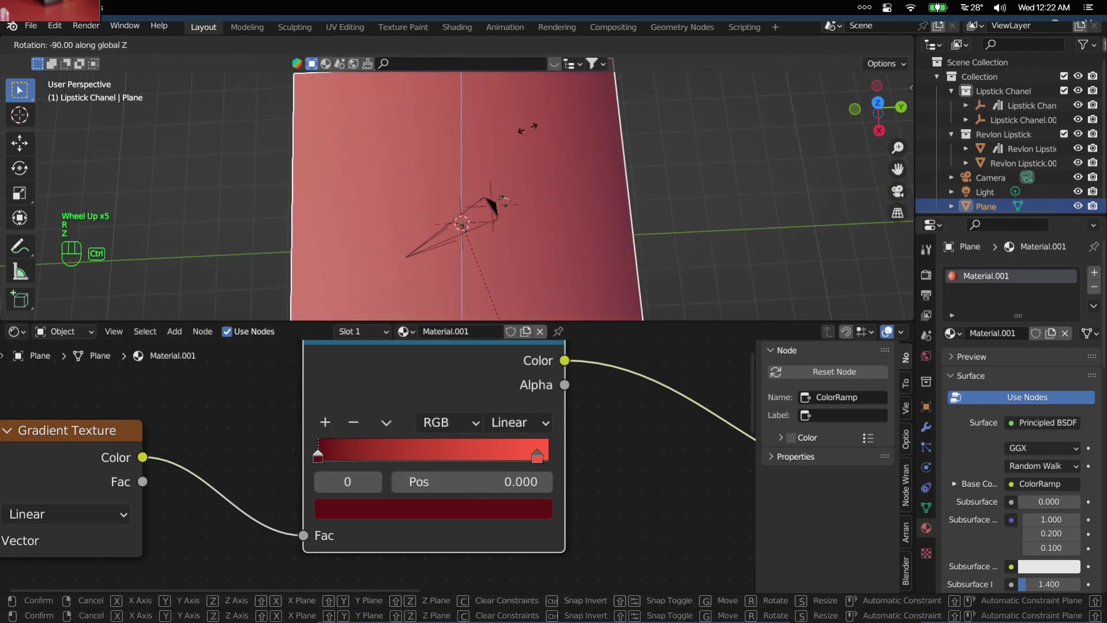
click(531, 132)
key(KP_0)
scroll(down, 3)
scroll(up, 3)
scroll(down, 3)
- Slide the backdrop plane along Y into place and maximize the 3D view
key(g)
key(y)
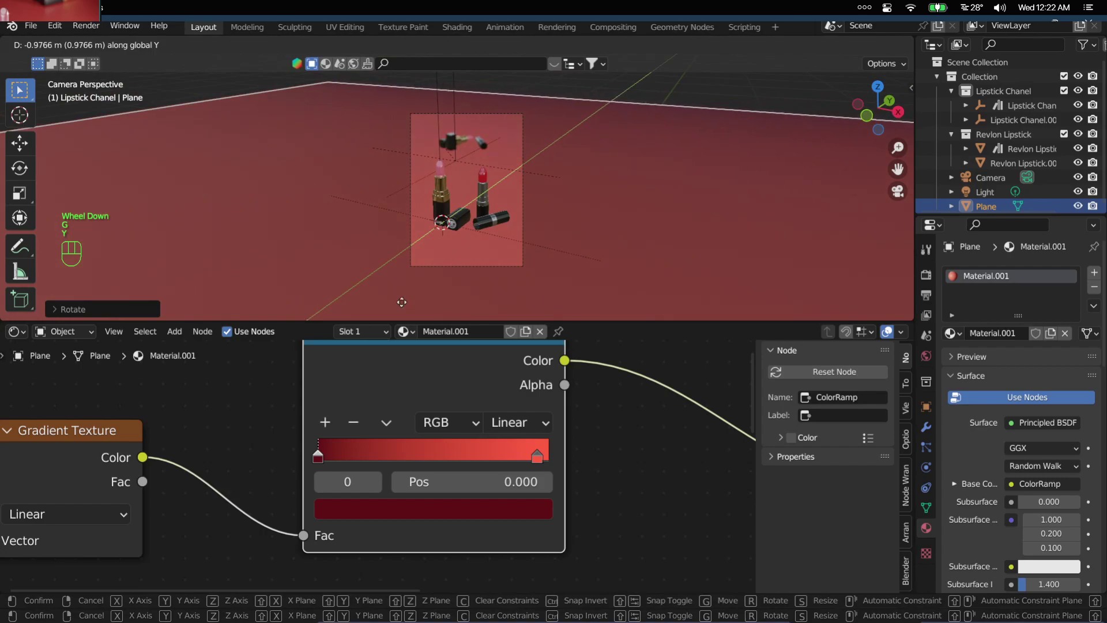
click(383, 316)
scroll(up, 3)
key(ctrl+space)
scroll(up, 3)
drag(593, 323, 487, 214)
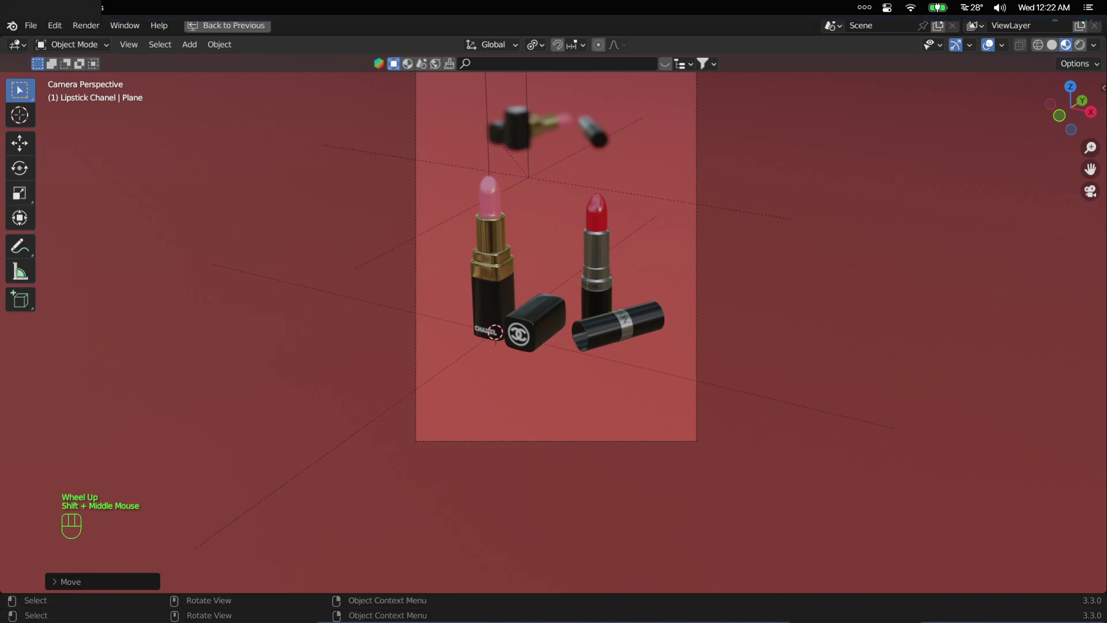
drag(348, 443, 879, 228)
- Add an area light right of the lipsticks and rotate it about Z toward the products
key(shift+a)
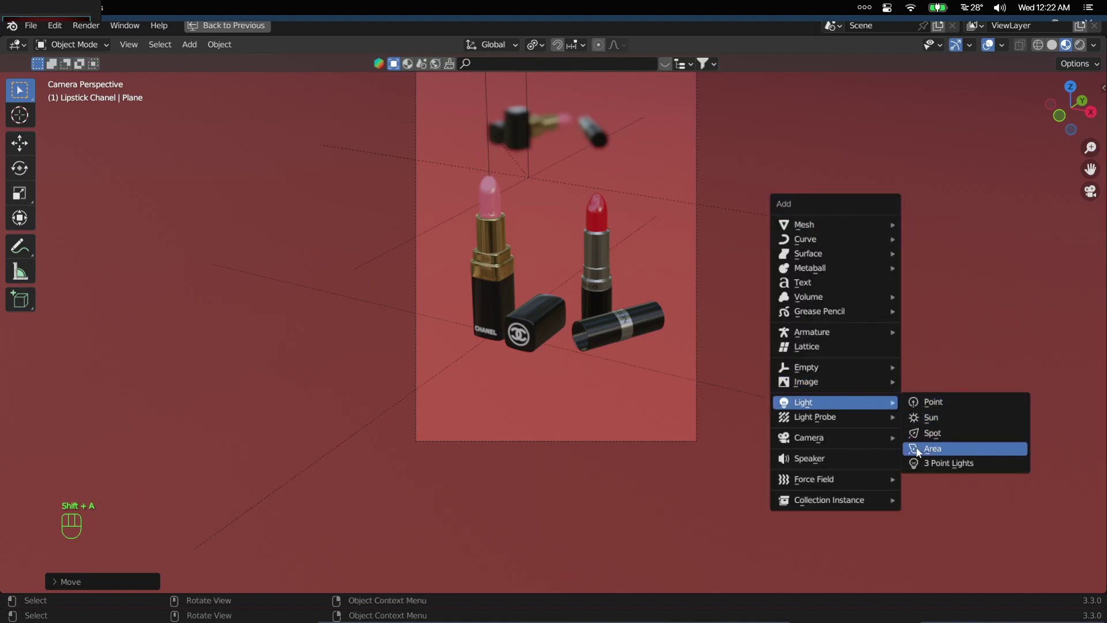
key(r)
key(x)
drag(732, 228, 778, 227)
scroll(down, 3)
key(r)
key(z)
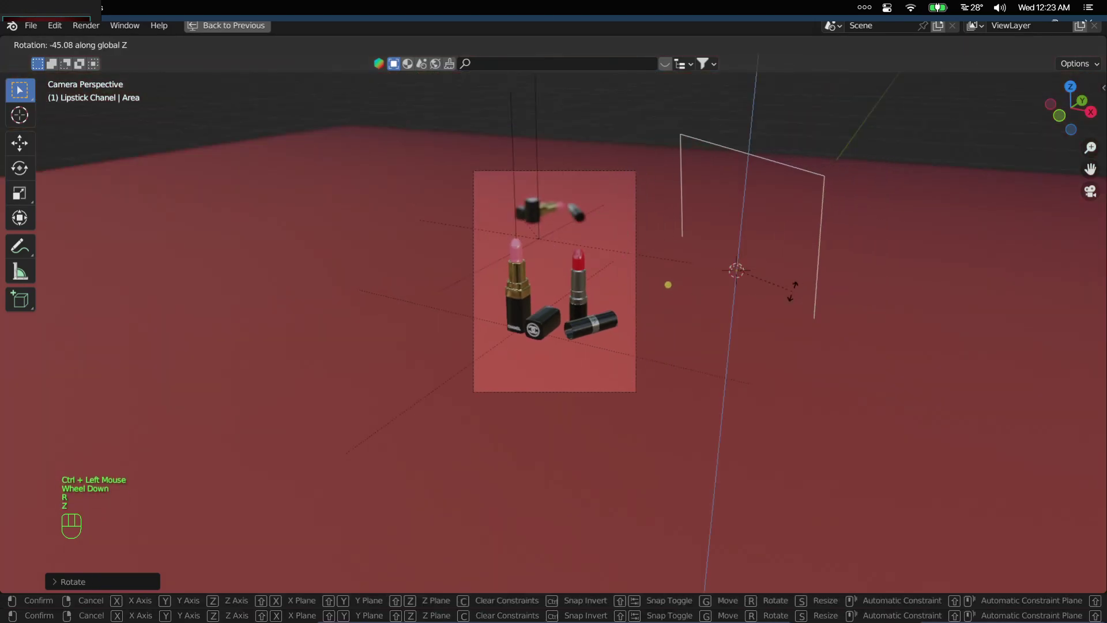
click(796, 295)
- Duplicate the area light and move the copy to the lipsticks' opposite side
scroll(up, 3)
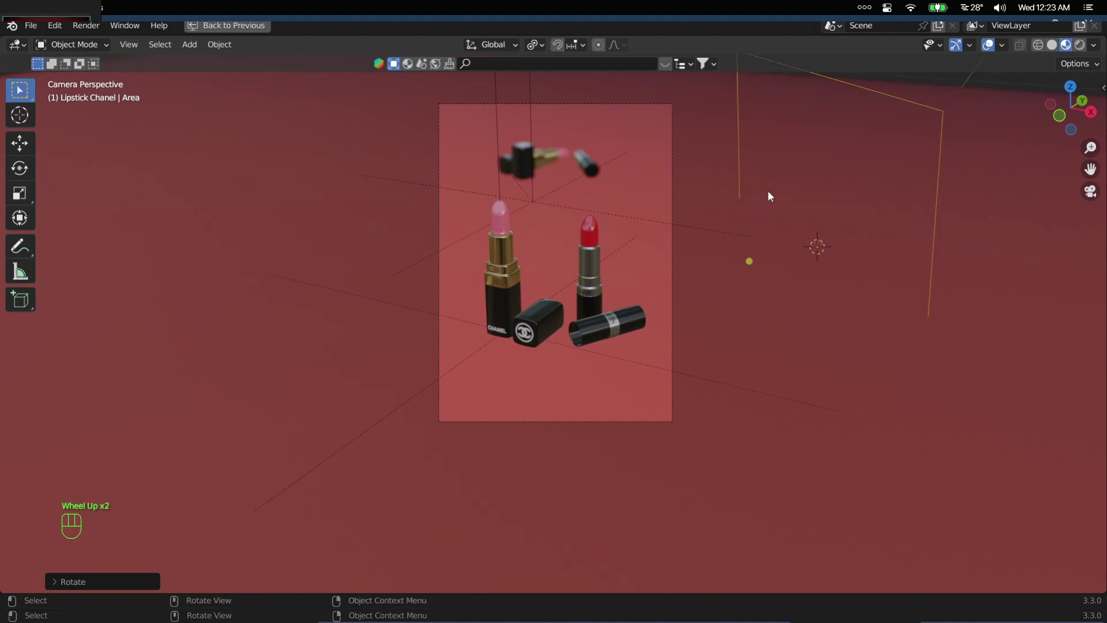
scroll(down, 3)
drag(719, 269, 730, 267)
key(KP_7)
scroll(down, 3)
scroll(up, 3)
drag(697, 296, 673, 269)
scroll(up, 3)
drag(675, 254, 668, 264)
- Aim the second light at the lipsticks, check the camera view and restore the normal layout
key(shift+d)
click(622, 435)
key(t)
key(r)
click(418, 343)
key(KP_0)
key(ctrl+space)
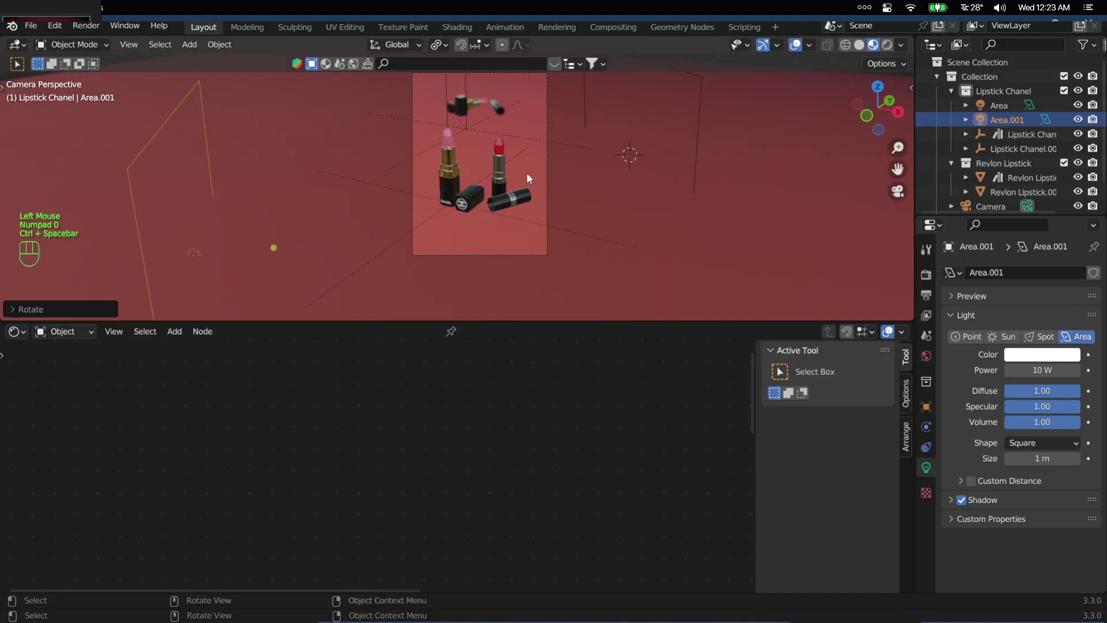
- Set the render engine to Cycles on GPU Compute and lower the viewport samples toward 32
scroll(down, 3)
click(650, 95)
key(g)
key(z)
click(673, 154)
scroll(up, 3)
drag(685, 143, 679, 204)
click(928, 275)
drag(1026, 276, 1016, 323)
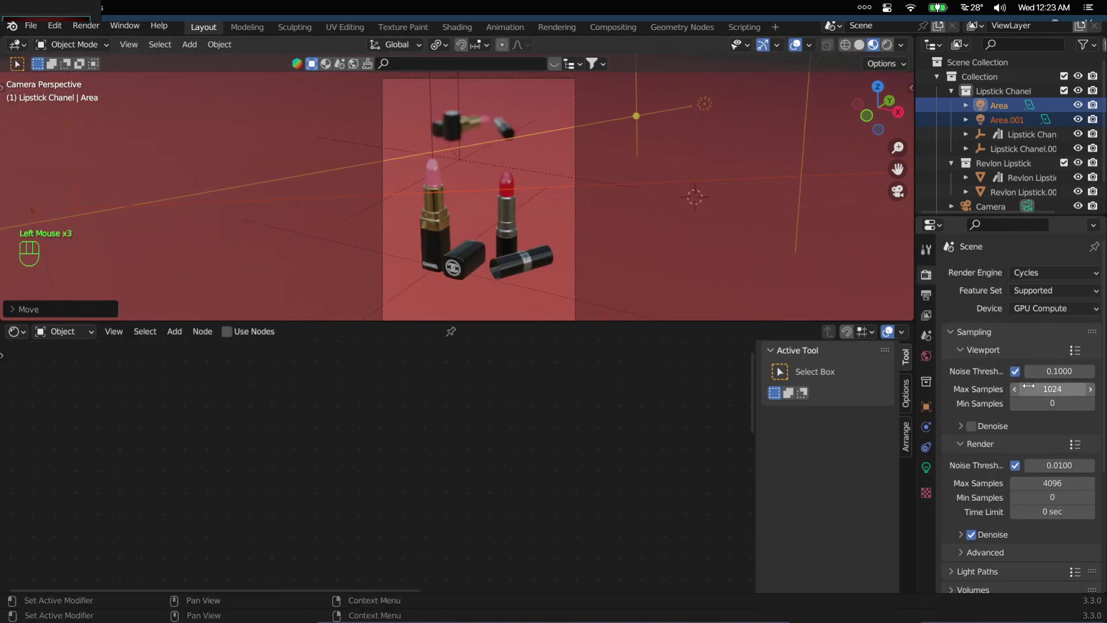
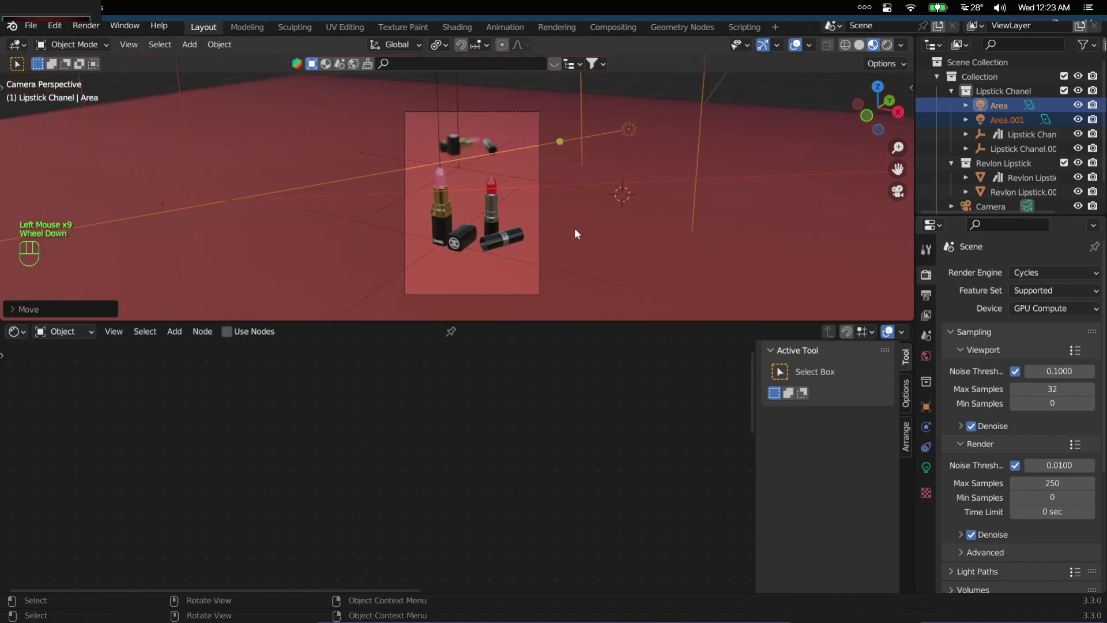
- Preview the lit lipsticks in rendered shading within a render region in the maximized view
key(ctrl+space)
key(z)
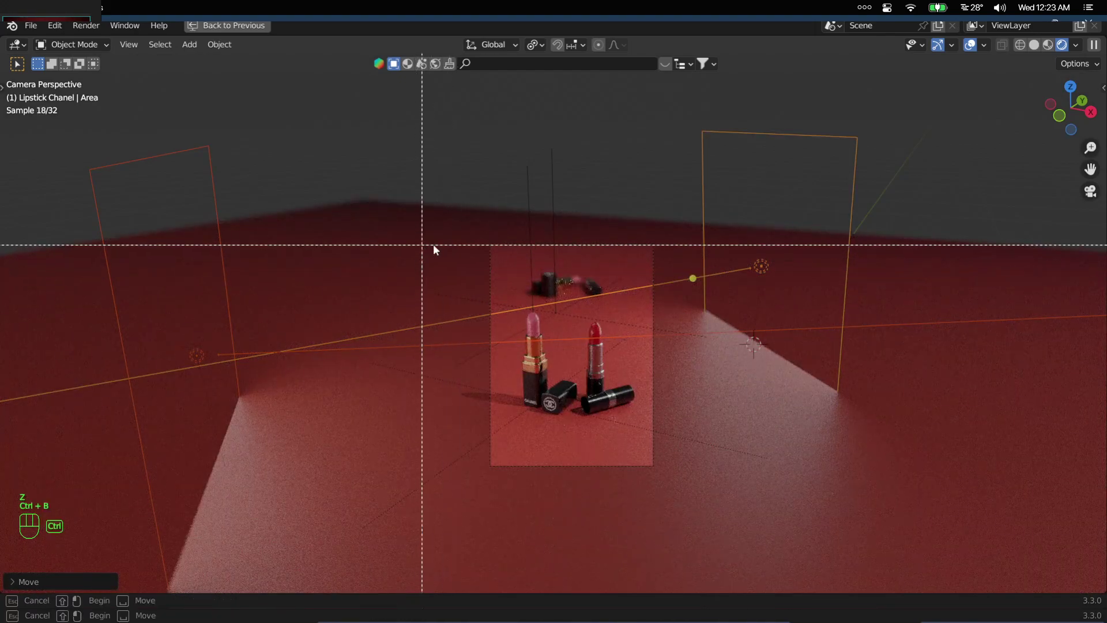
scroll(up, 3)
middle_click(671, 429)
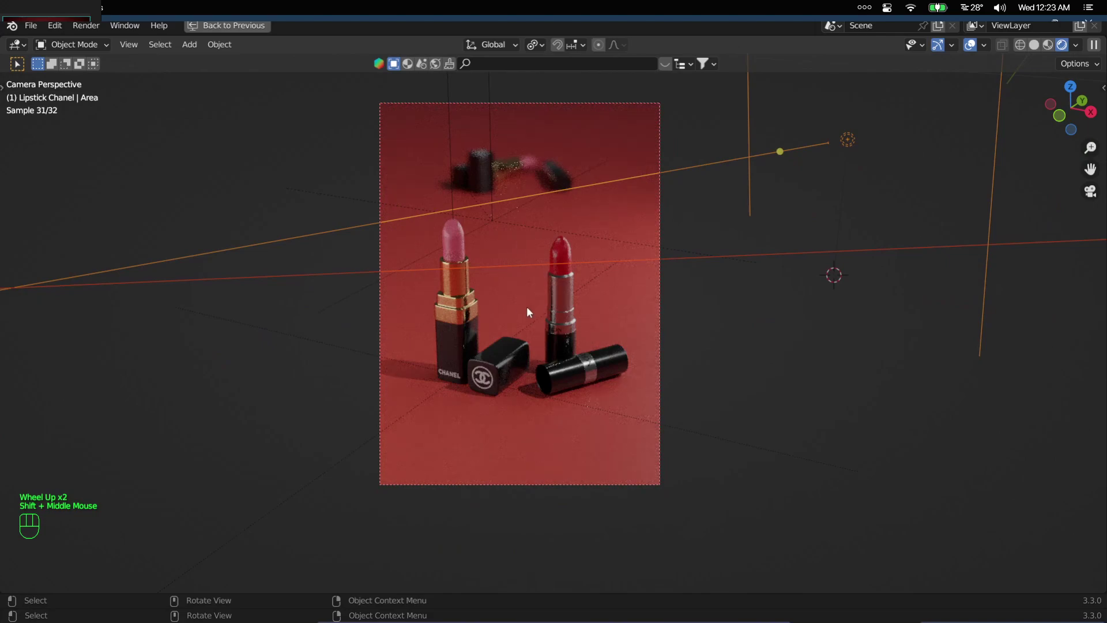
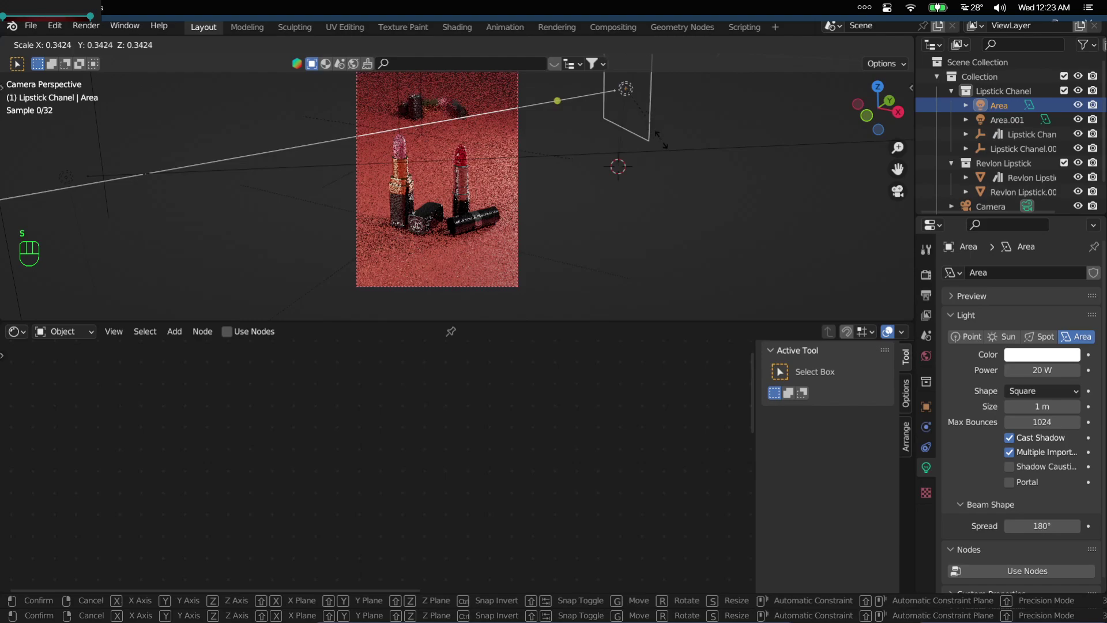
- Scale the area light down, switch back to solid shading and restore the normal layout
drag(705, 202, 749, 221)
key(s)
drag(446, 199, 572, 255)
key(ctrl+space)
scroll(up, 3)
drag(601, 207, 605, 233)
scroll(up, 3)
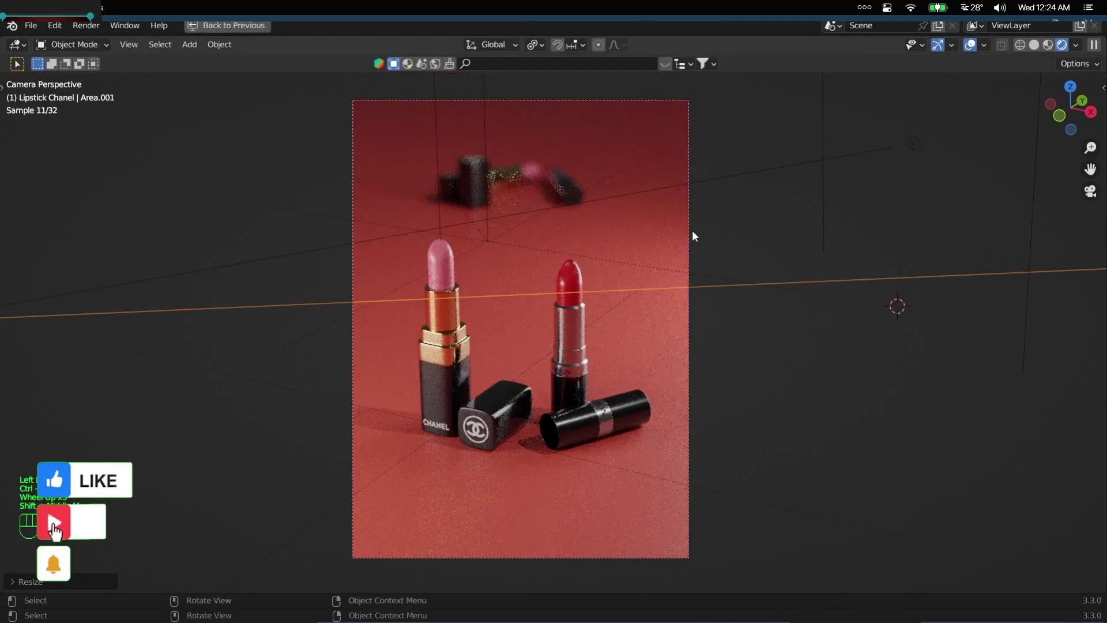
key(ctrl+z)
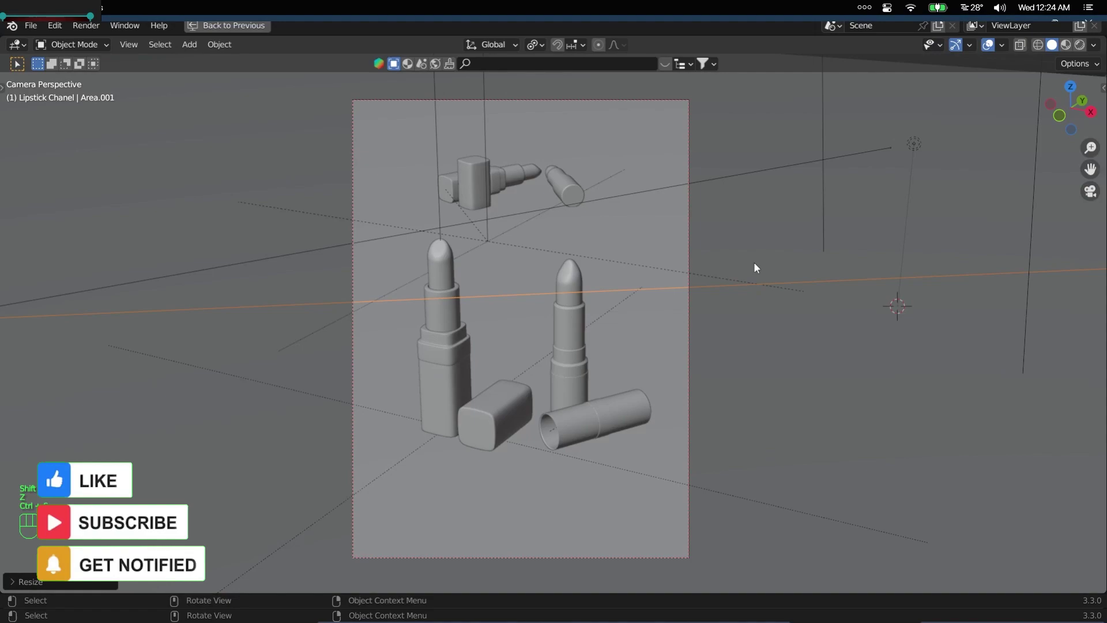
key(ctrl+space)
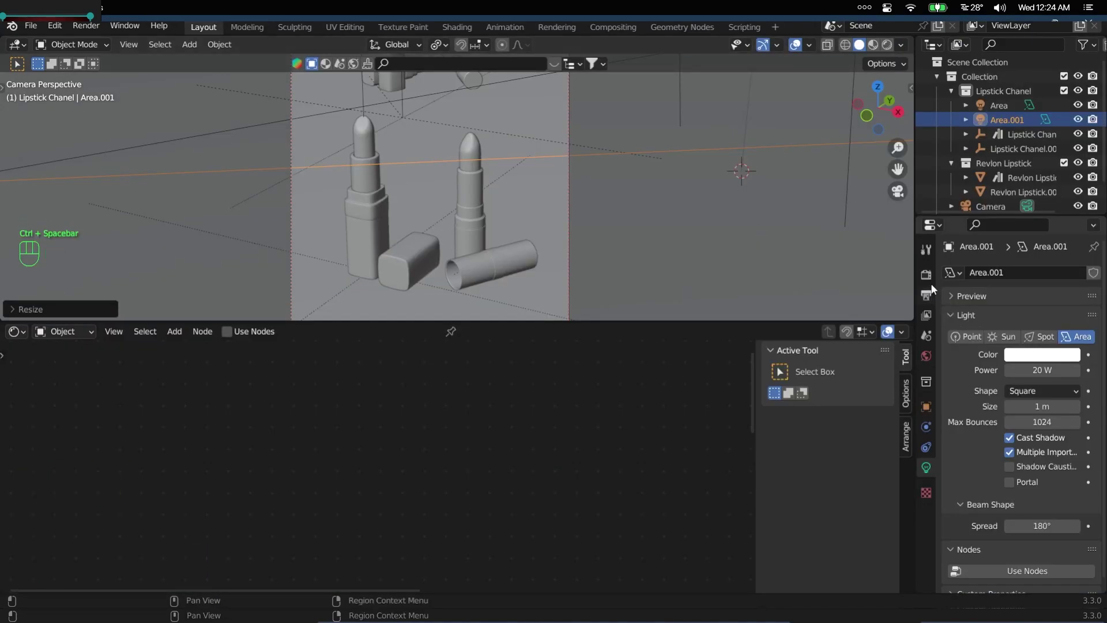